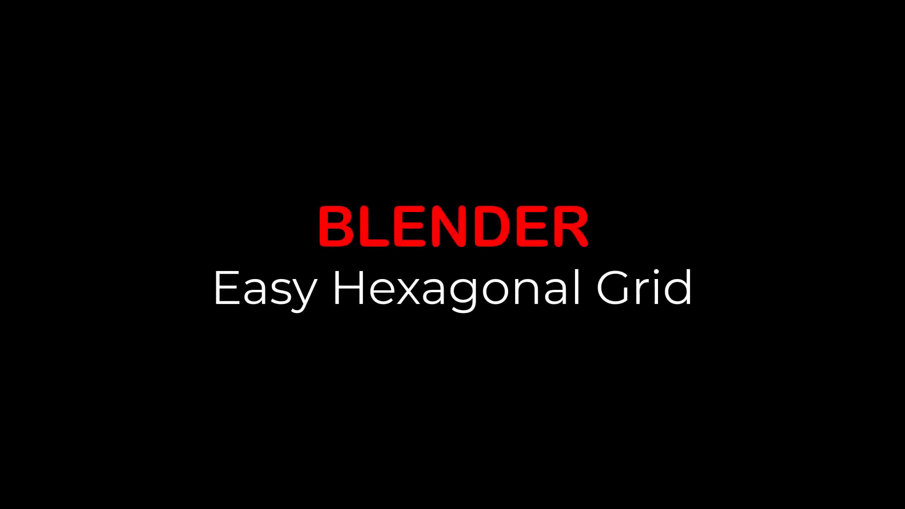
Toggle the viewport sidebar in the empty HexagonGrid scene
key(n)
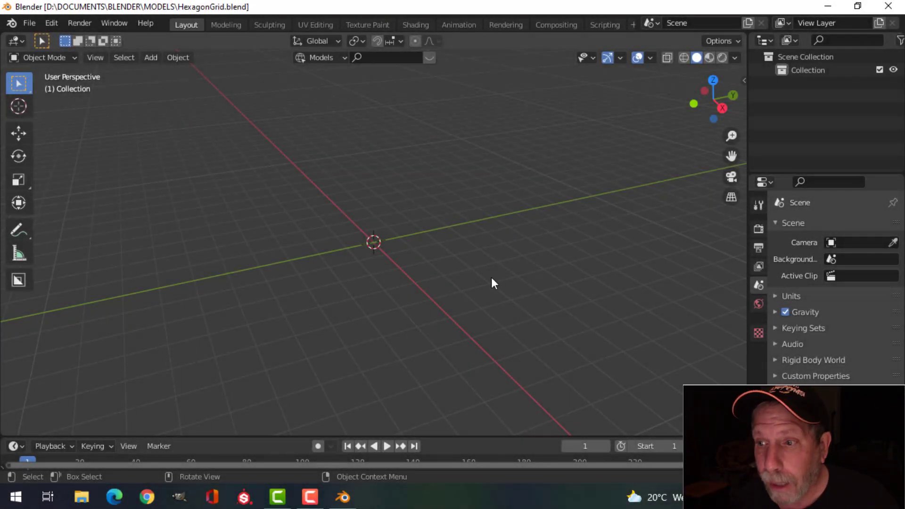
Add a circle mesh at the origin via Shift+A and enter Edit Mode on its vertices
scroll(down, 3)
middle_click(451, 270)
key(shift+a)
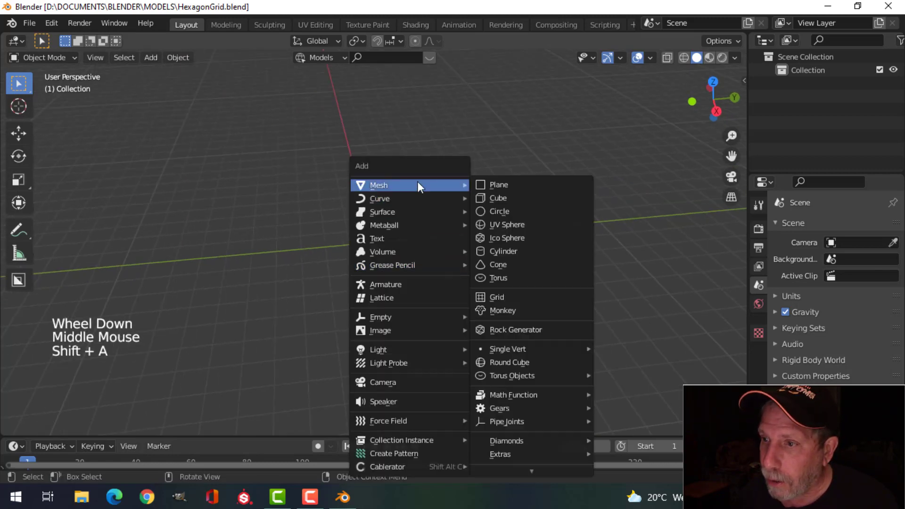
scroll(up, 3)
middle_click(507, 204)
middle_click(508, 195)
key(Tab)
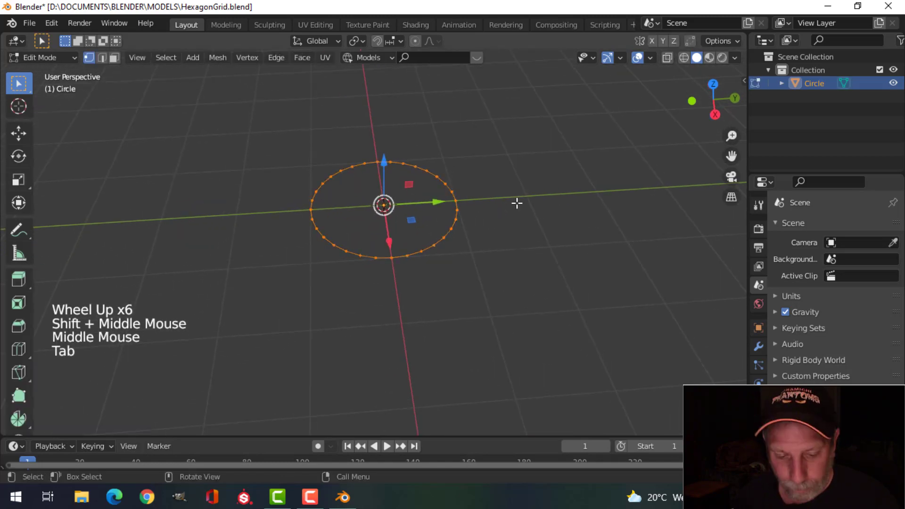
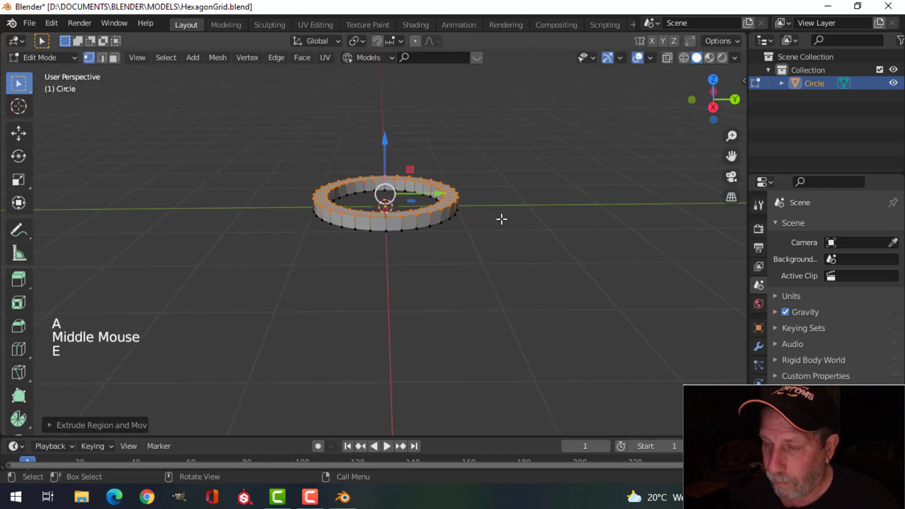
Bevel the thickened ring's selected edge loops with Ctrl+B to round them off
scroll(up, 3)
key(2)
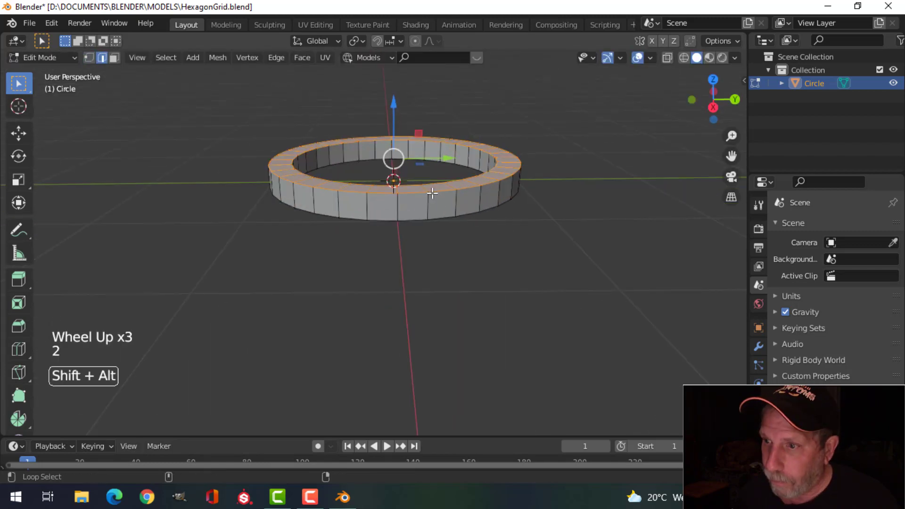
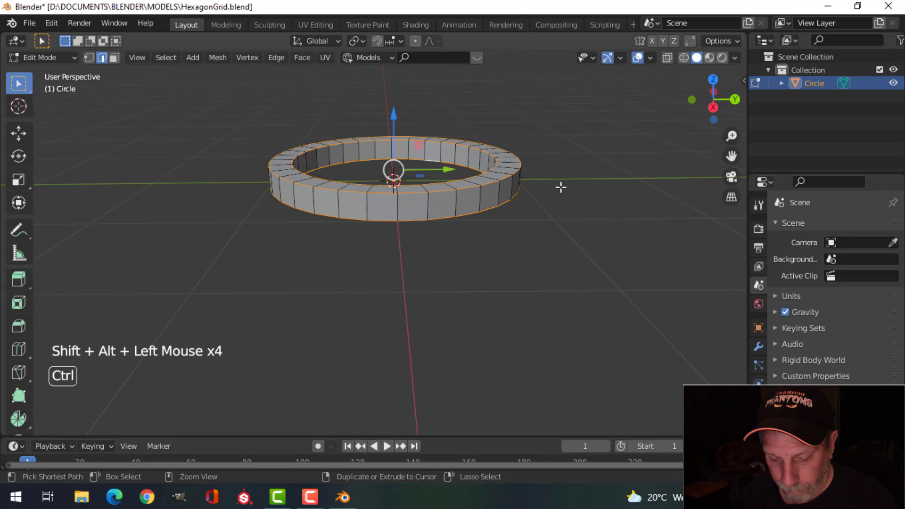
key(ctrl+b)
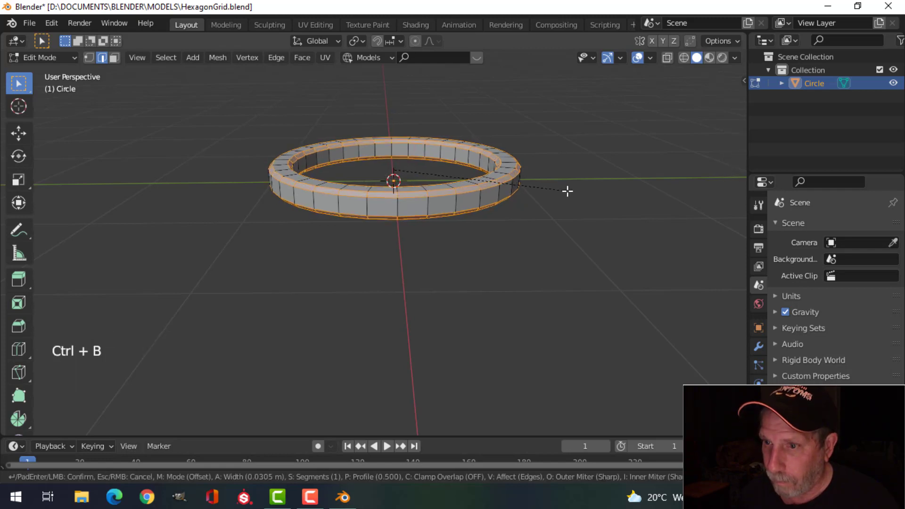
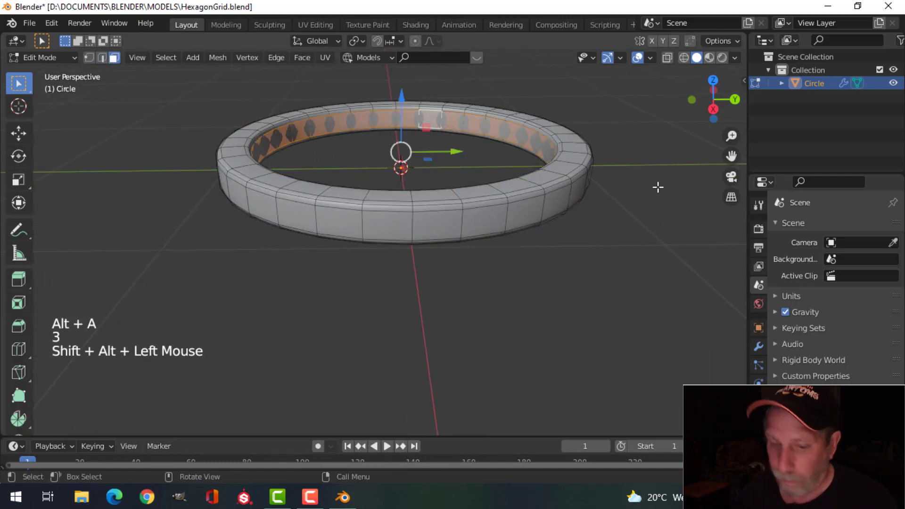
Extrude the inner band of faces and shrink it inward to form a stepped inner ledge, then bevel it
key(e)
key(alt+s)
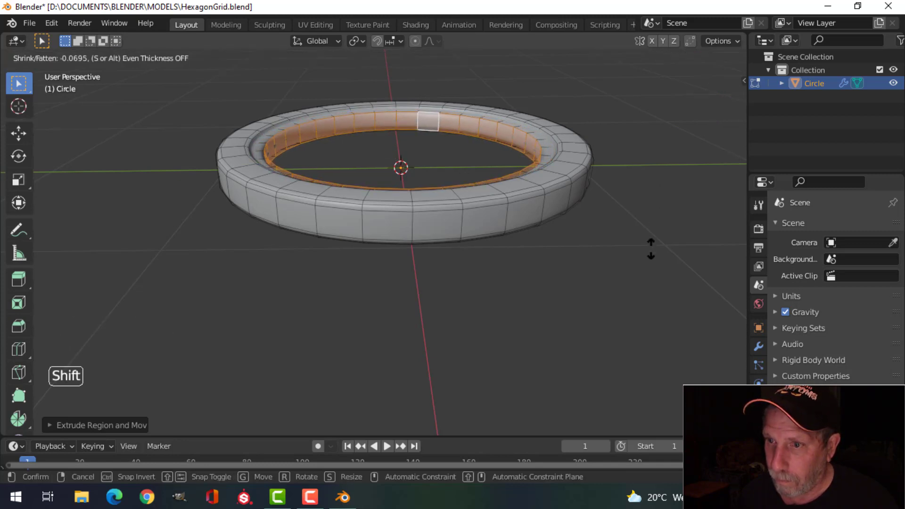
scroll(up, 3)
key(ctrl+f)
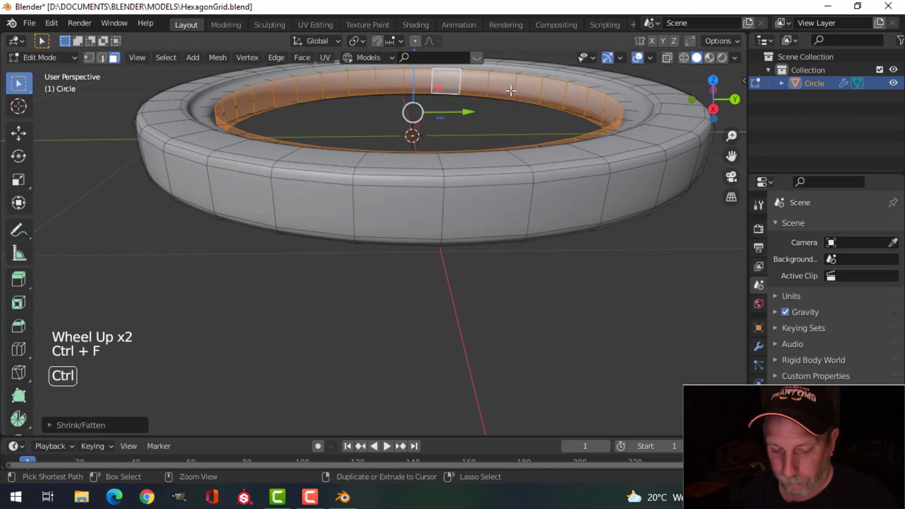
key(ctrl+b)
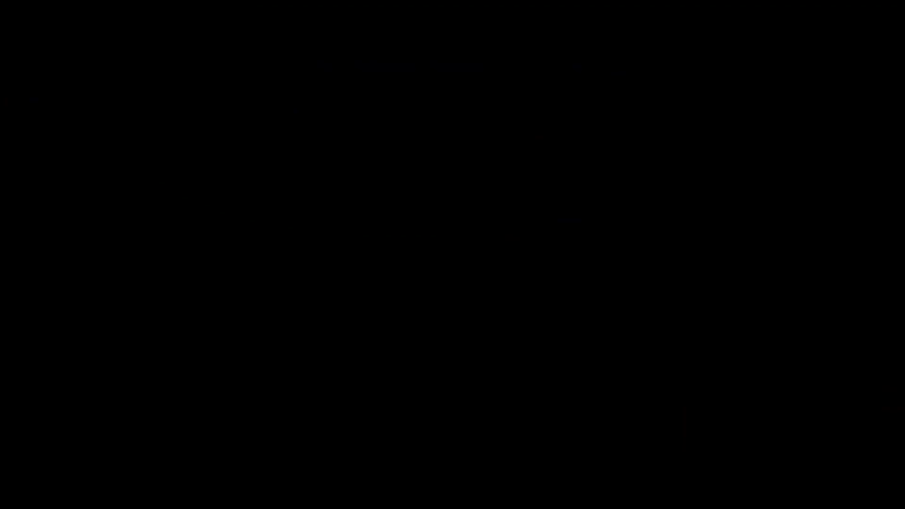
Add an edge loop around the inner step, bevel it, and check the rounding in Object Mode
key(ctrl+r)
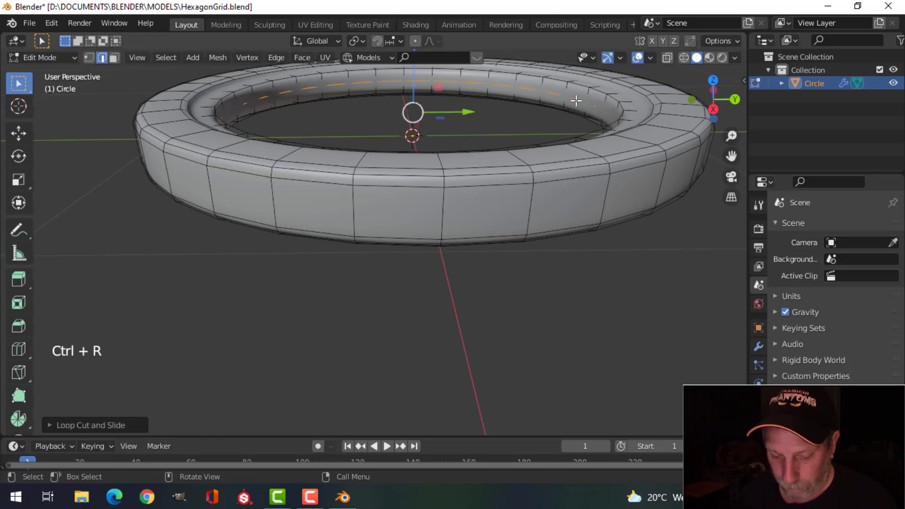
key(ctrl+b)
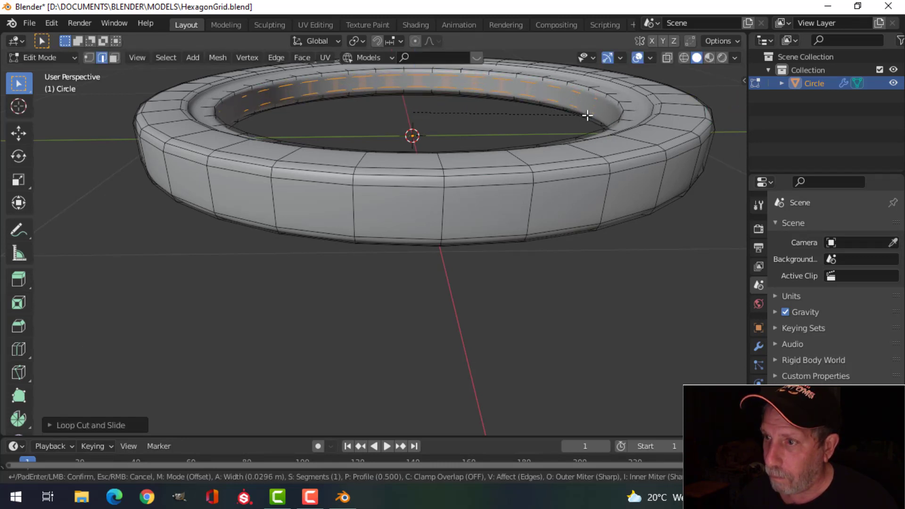
key(Tab)
middle_click(569, 163)
key(alt+a)
scroll(down, 3)
middle_click(550, 174)
Add another support edge loop on the ring and finish editing the mesh
key(Tab)
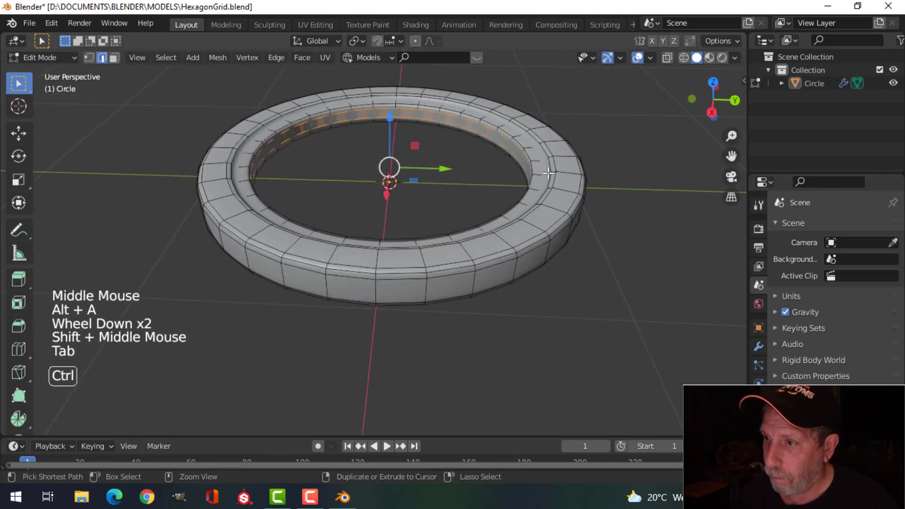
key(ctrl+r)
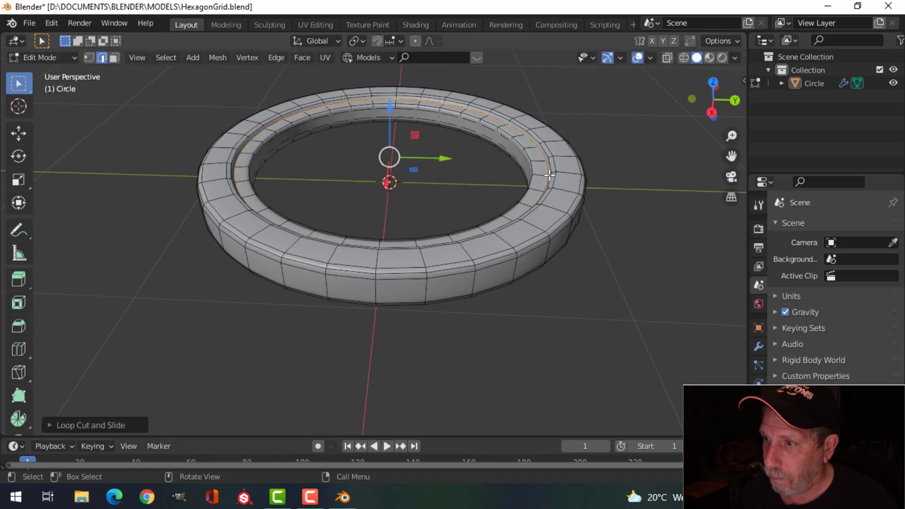
key(Tab)
middle_click(551, 184)
key(alt+a)
middle_click(530, 190)
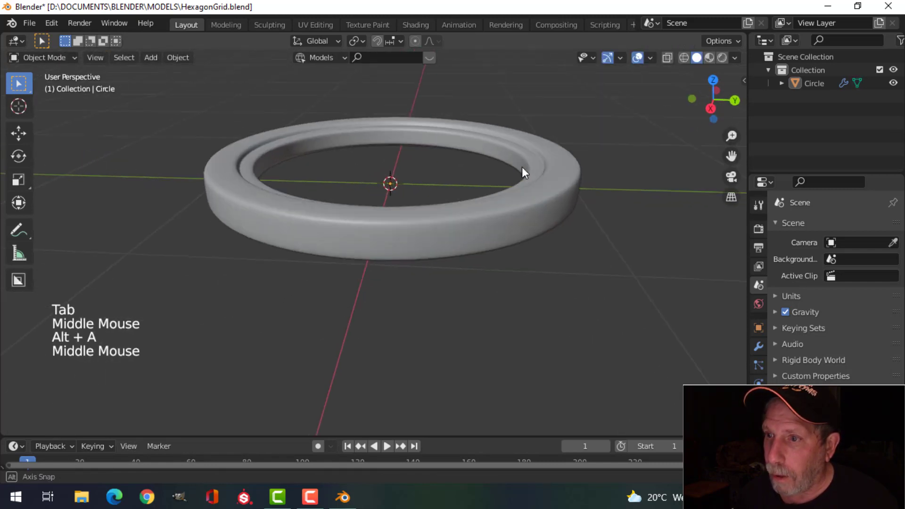
Orbit around the finished ring to inspect it from several angles
scroll(down, 3)
middle_click(506, 186)
scroll(down, 3)
middle_click(368, 193)
scroll(up, 3)
middle_click(400, 180)
middle_click(376, 187)
middle_click(394, 185)
Confirm in Preferences that the Extra Objects mesh and curve add-ons are enabled
middle_click(409, 192)
middle_click(407, 193)
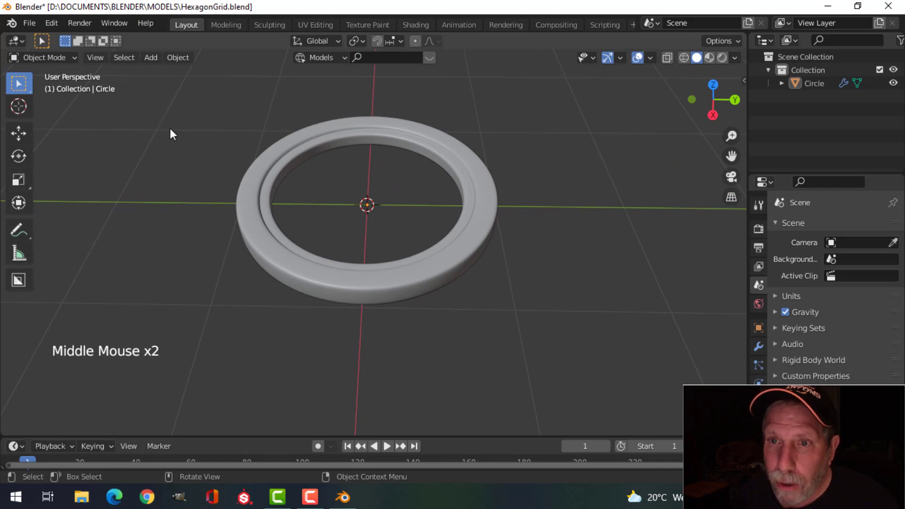
click(60, 24)
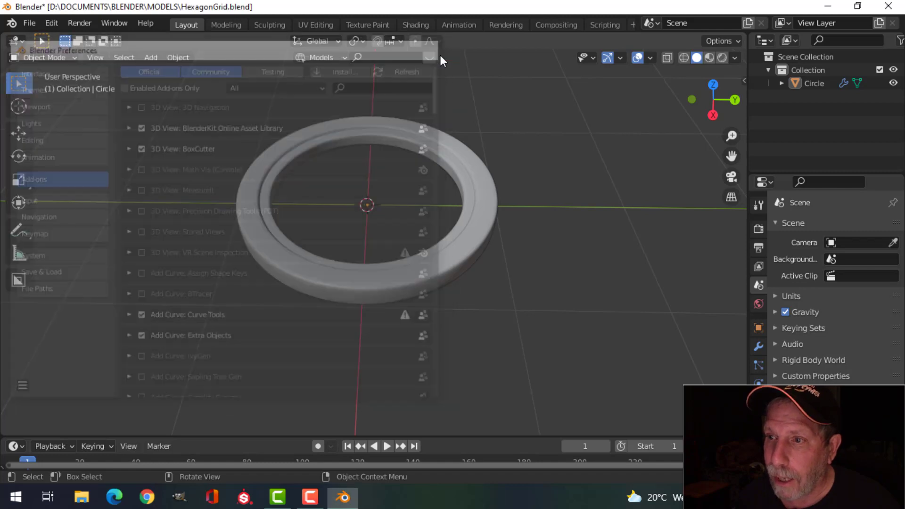
middle_click(429, 214)
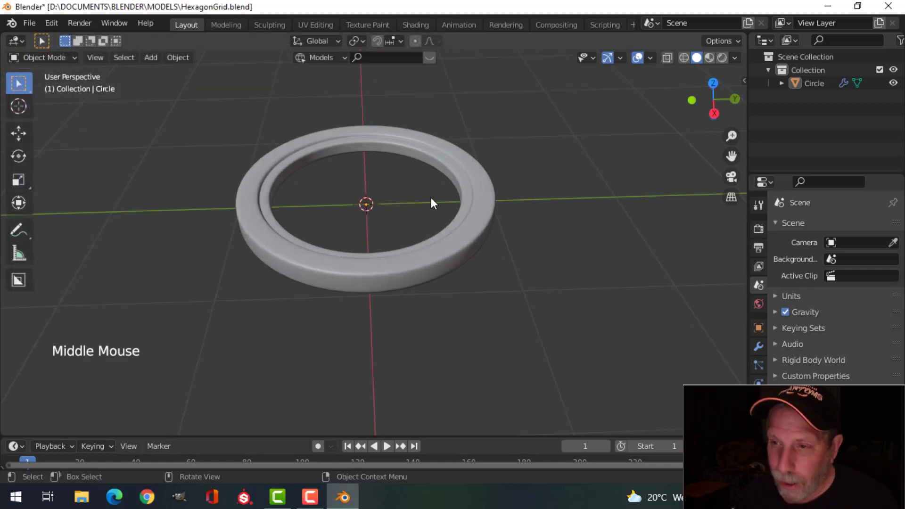
Add a HoneyComb mesh and raise its rows and columns until the grid fully covers the ring
key(shift+a)
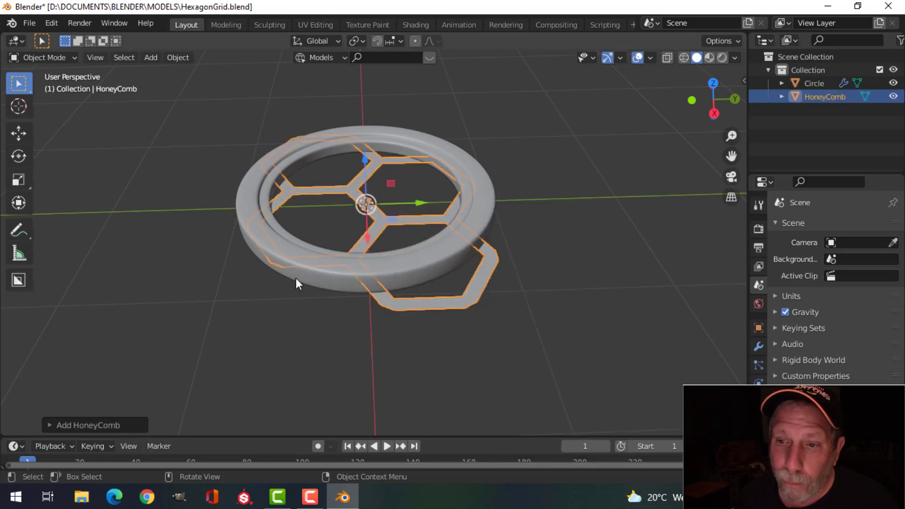
click(90, 431)
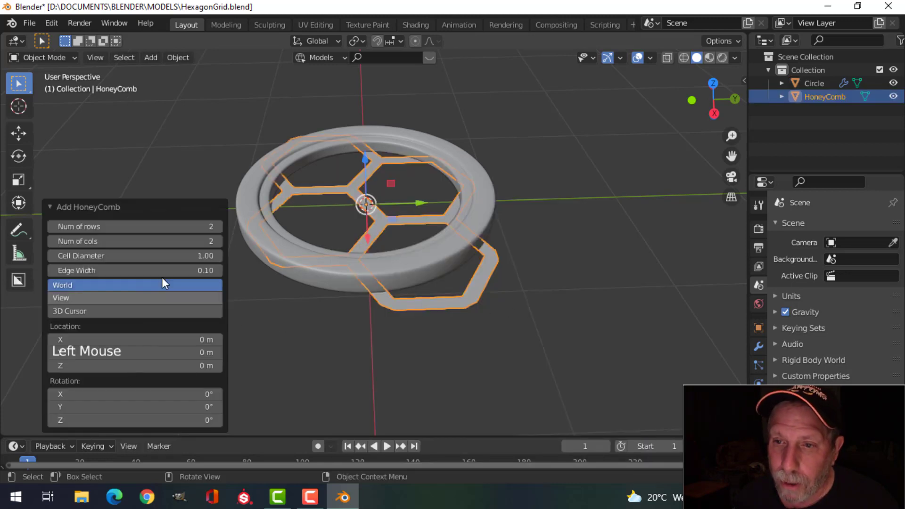
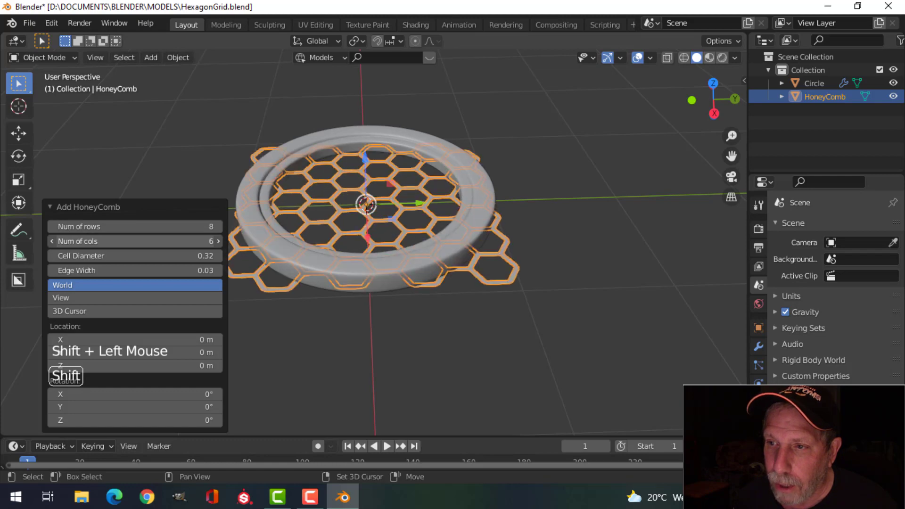
middle_click(557, 210)
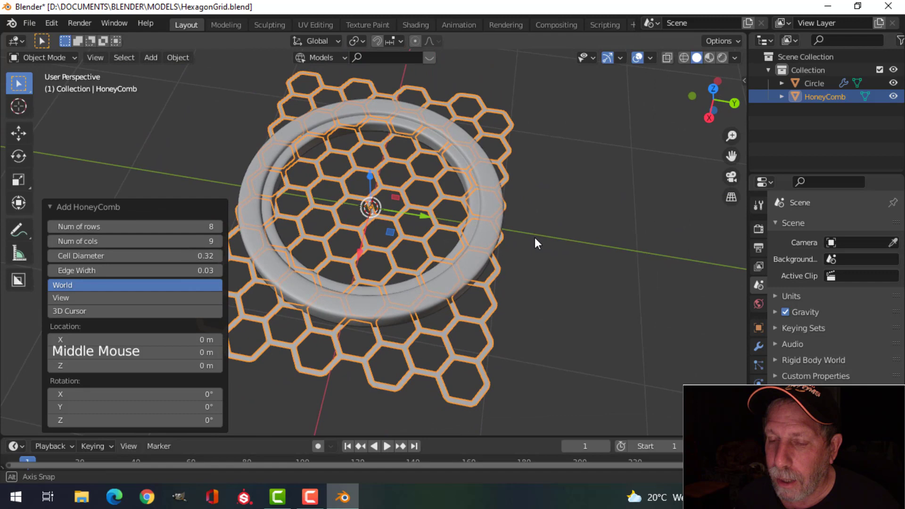
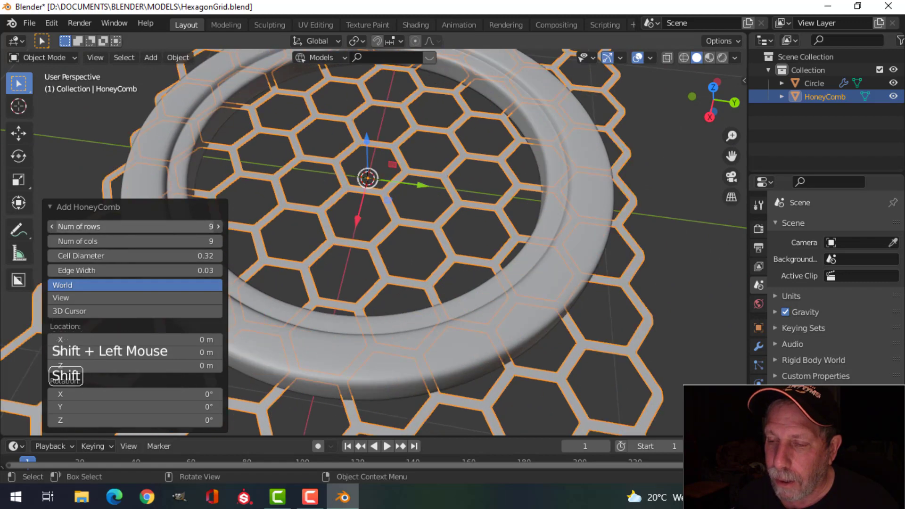
scroll(down, 3)
middle_click(468, 224)
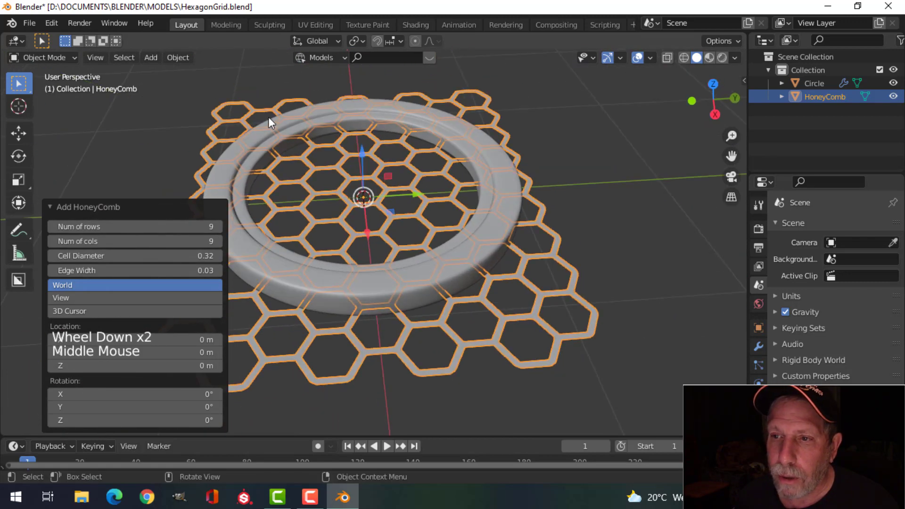
scroll(down, 3)
middle_click(482, 217)
Give the HoneyComb grid thickness with a Solidify modifier and view it edge-on
click(147, 207)
middle_click(537, 210)
middle_click(518, 217)
middle_click(513, 215)
scroll(up, 3)
click(764, 354)
click(810, 232)
scroll(up, 3)
middle_click(528, 277)
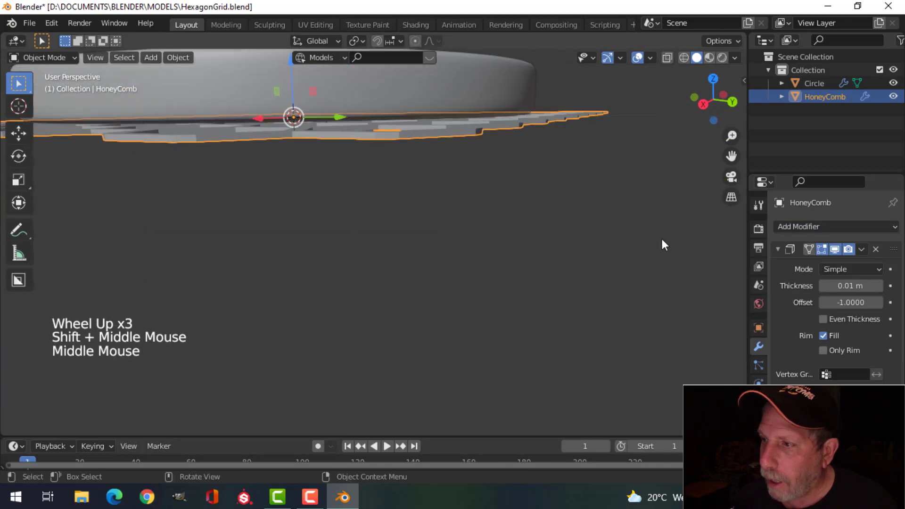
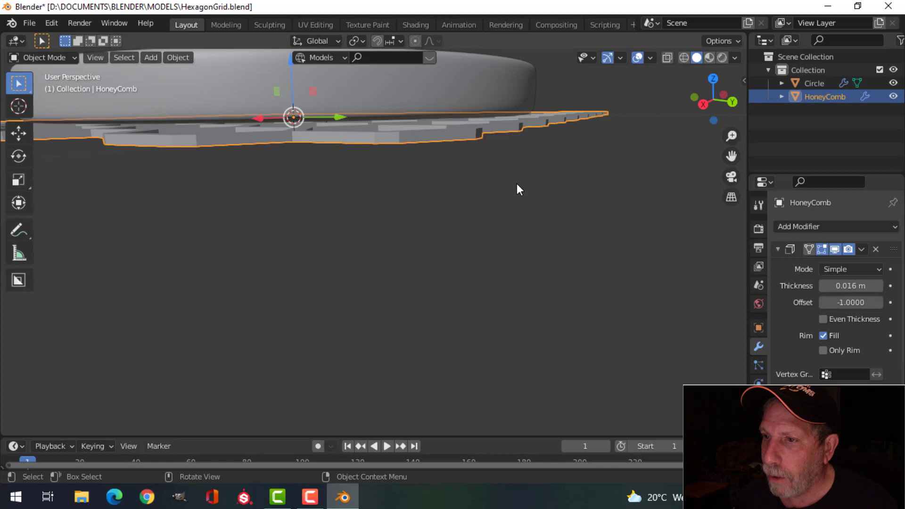
Apply the Solidify modifier so the thickness is baked into the HoneyComb mesh
middle_click(522, 192)
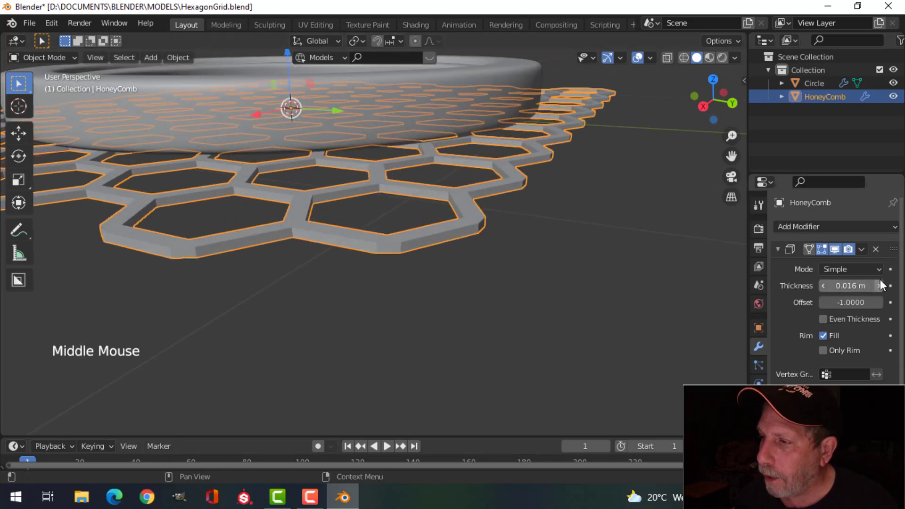
click(861, 253)
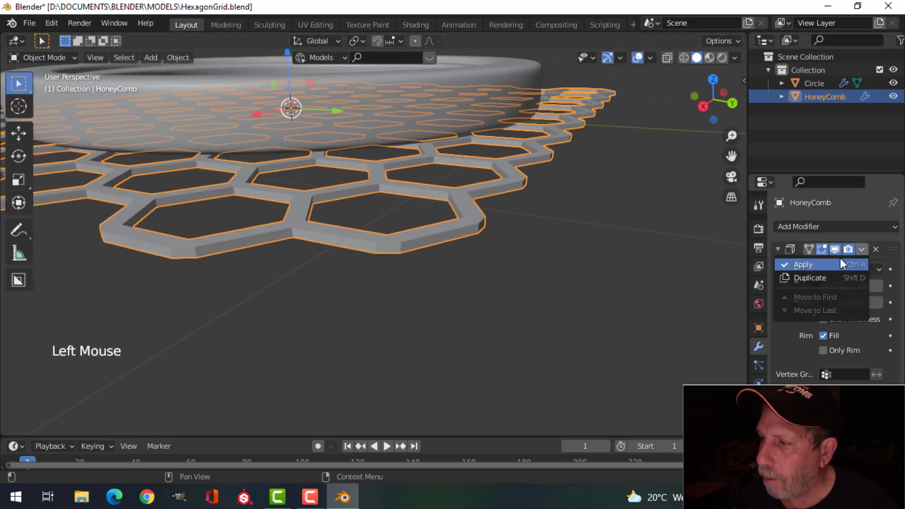
middle_click(496, 198)
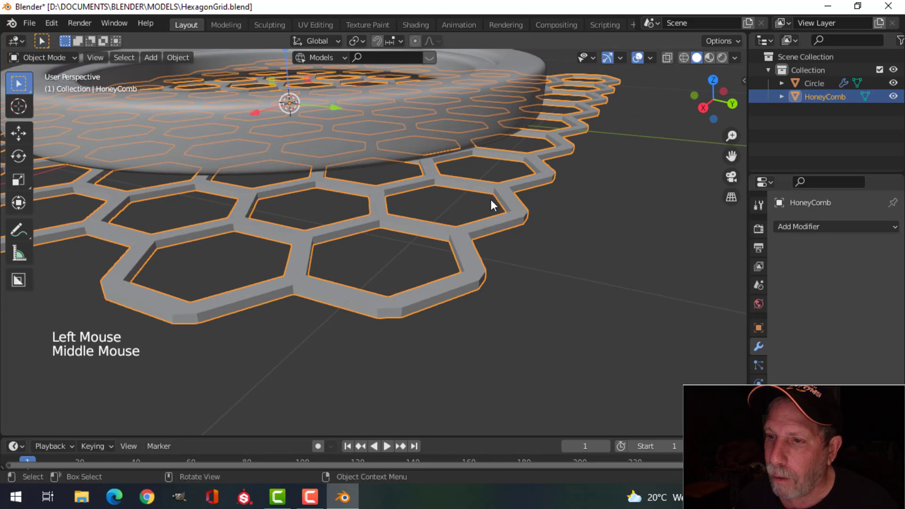
scroll(down, 3)
middle_click(438, 202)
middle_click(462, 226)
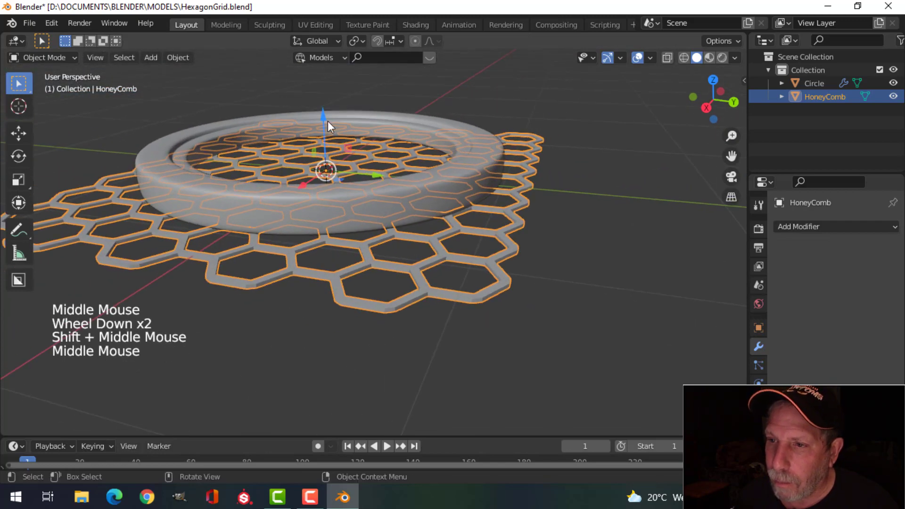
Move the thickened honeycomb grid into position against the ring and inspect the fit
click(328, 119)
middle_click(452, 143)
scroll(up, 3)
middle_click(456, 149)
middle_click(459, 156)
key(KP_1)
click(338, 77)
middle_click(534, 154)
scroll(down, 3)
middle_click(499, 204)
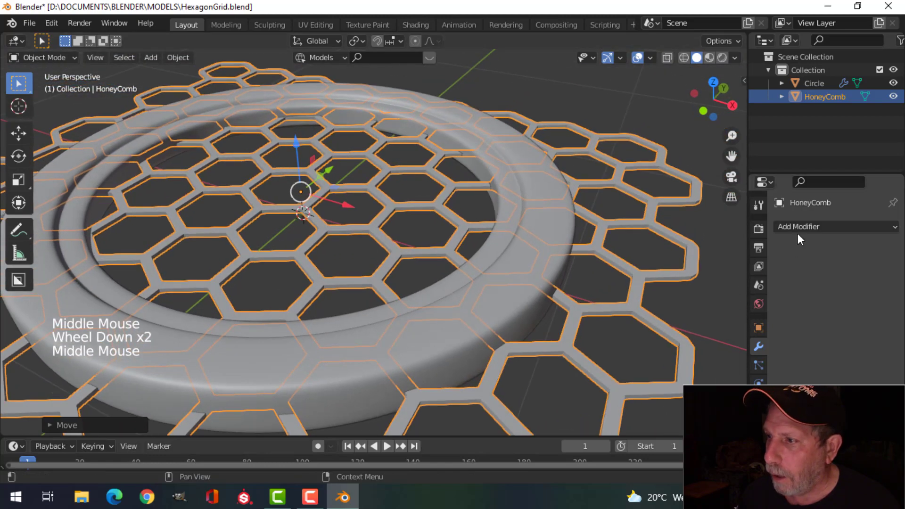
Add a Bevel modifier to HoneyComb with Segments raised to 3
click(803, 232)
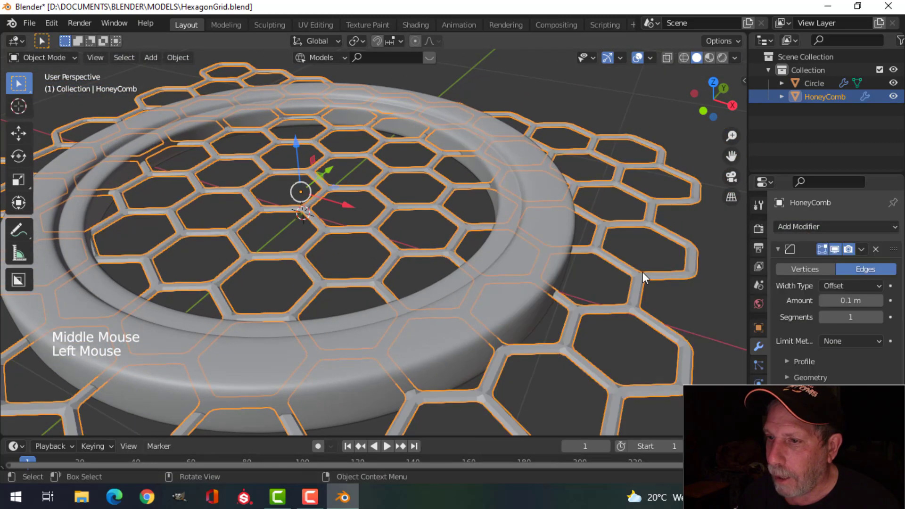
scroll(up, 3)
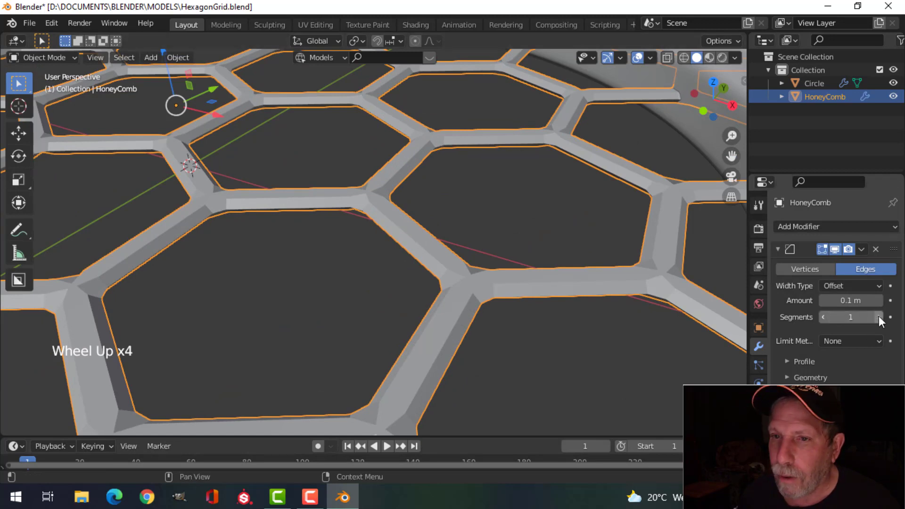
click(883, 320)
click(882, 321)
middle_click(466, 243)
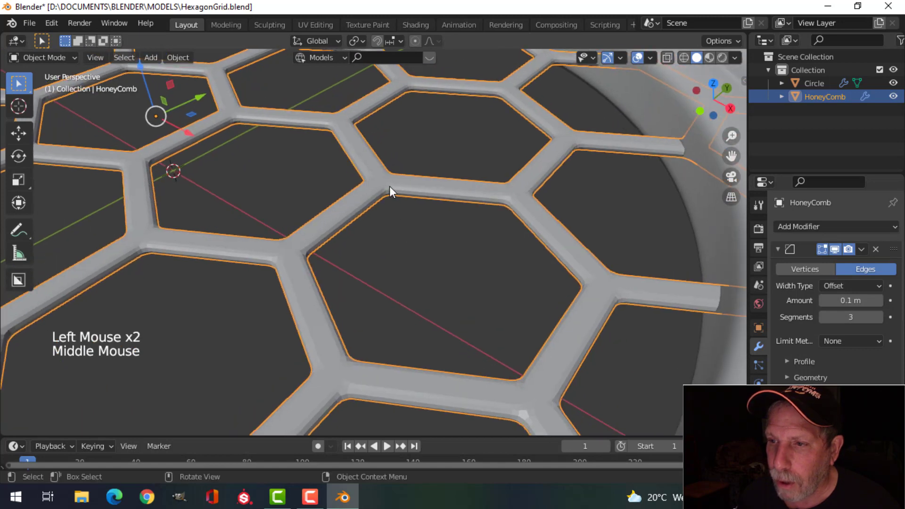
Inspect the beveled cells and the ring's interior from several angles
right_click(394, 190)
middle_click(488, 205)
key(alt+a)
scroll(down, 3)
middle_click(473, 234)
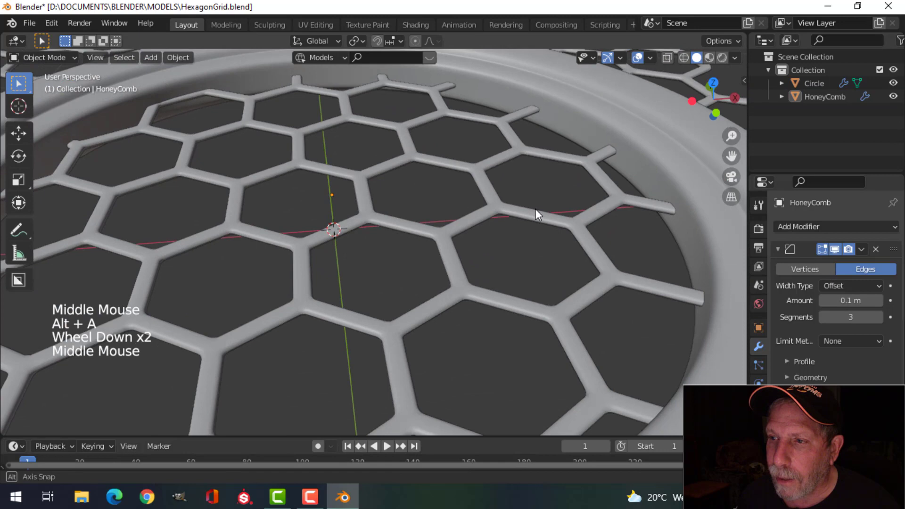
scroll(down, 3)
middle_click(488, 260)
middle_click(448, 259)
scroll(up, 3)
middle_click(464, 211)
middle_click(437, 268)
middle_click(444, 261)
middle_click(465, 245)
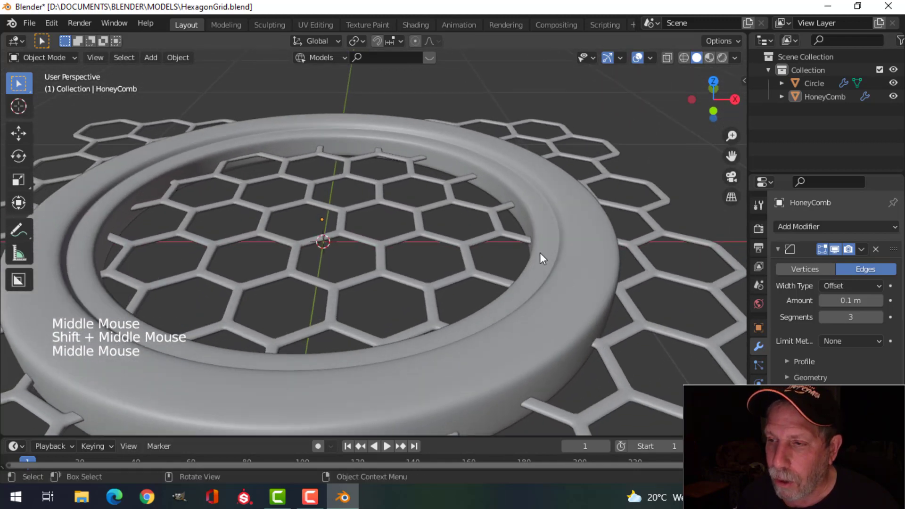
middle_click(570, 244)
Select the Circle ring and enter Edit Mode to take an edge loop from it as Circle.001
click(535, 164)
key(Tab)
key(alt+a)
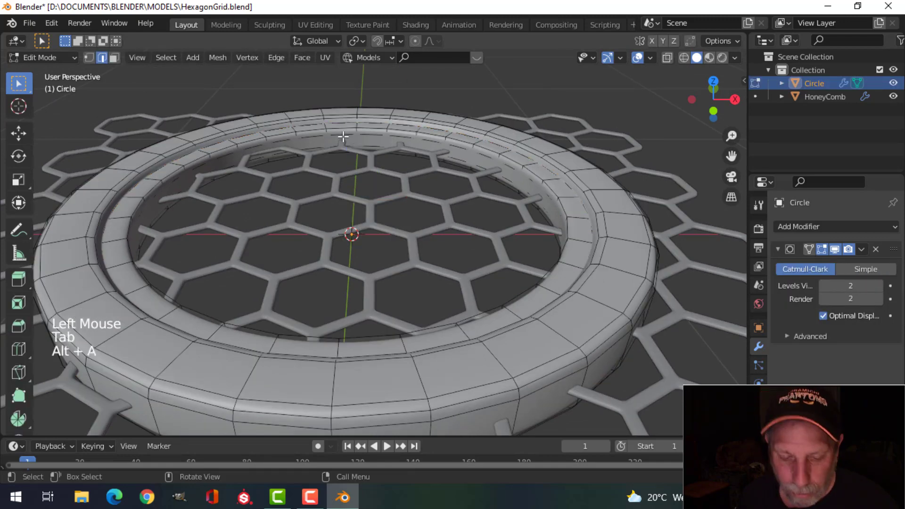
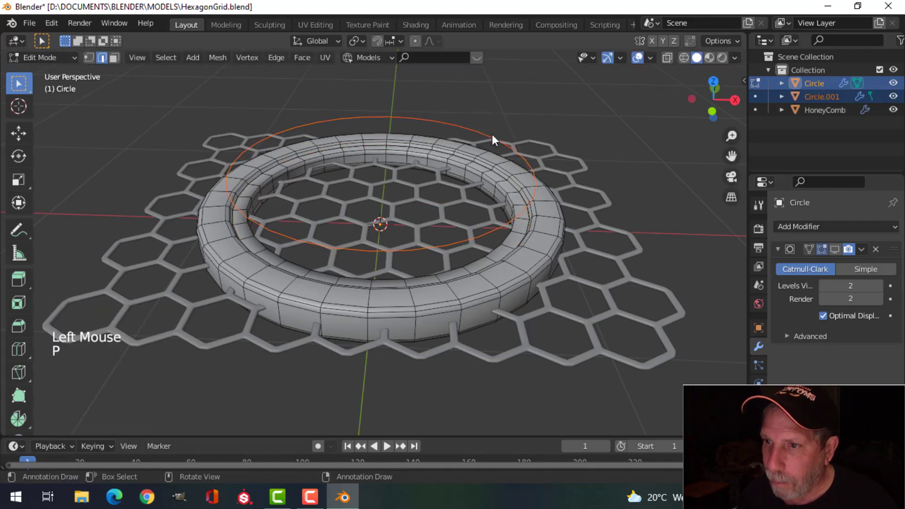
Select the new Circle.001 object and remove its Subdivision modifier
key(Tab)
click(442, 123)
middle_click(515, 171)
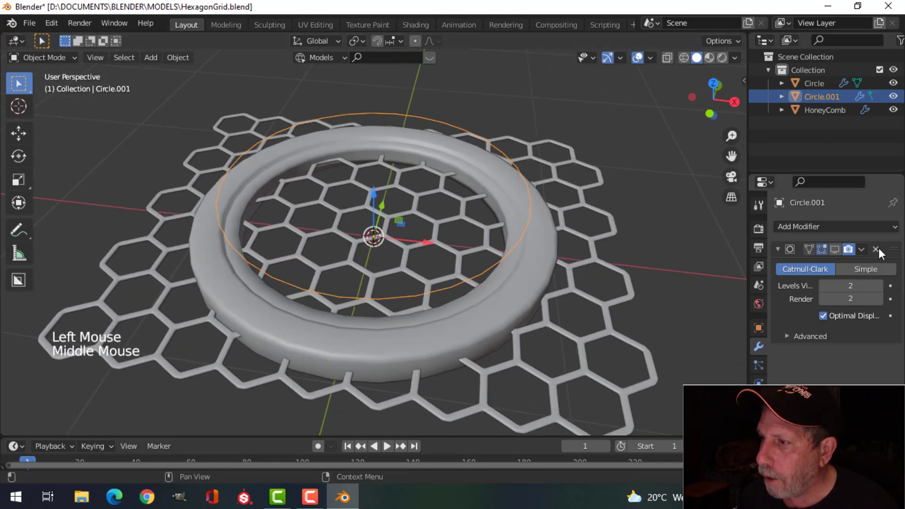
click(884, 254)
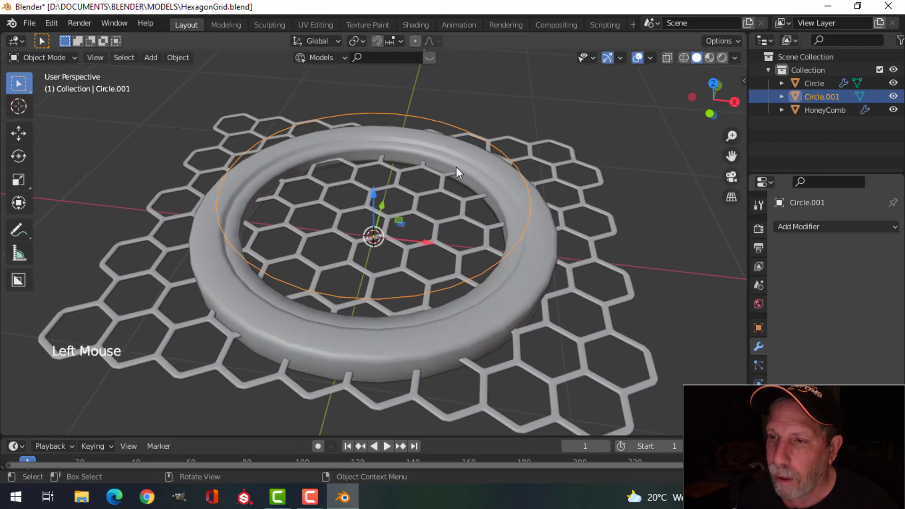
middle_click(459, 159)
Fill and extrude Circle.001 into a solid cylinder, then hide the original Circle ring
key(Tab)
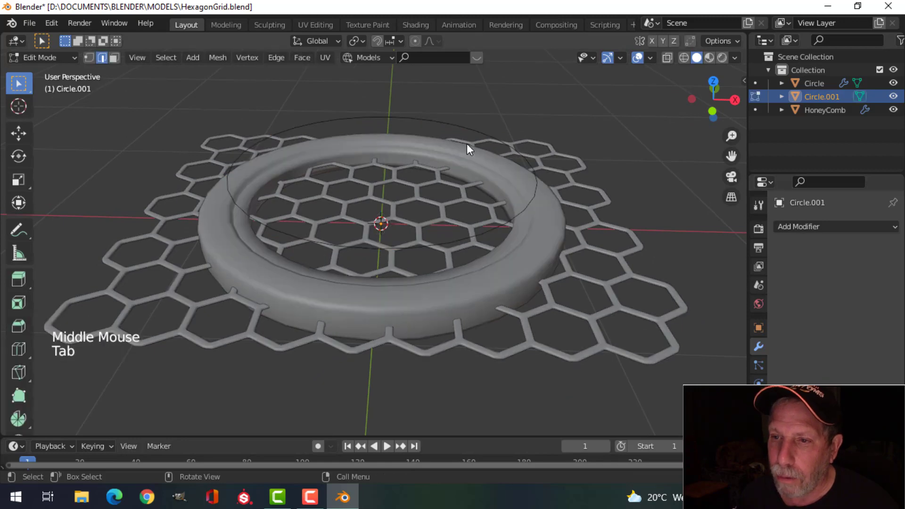
key(a)
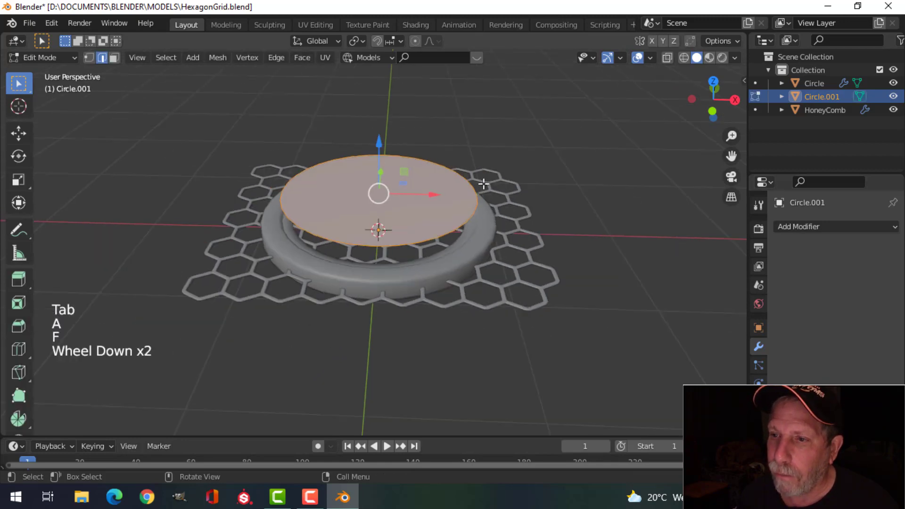
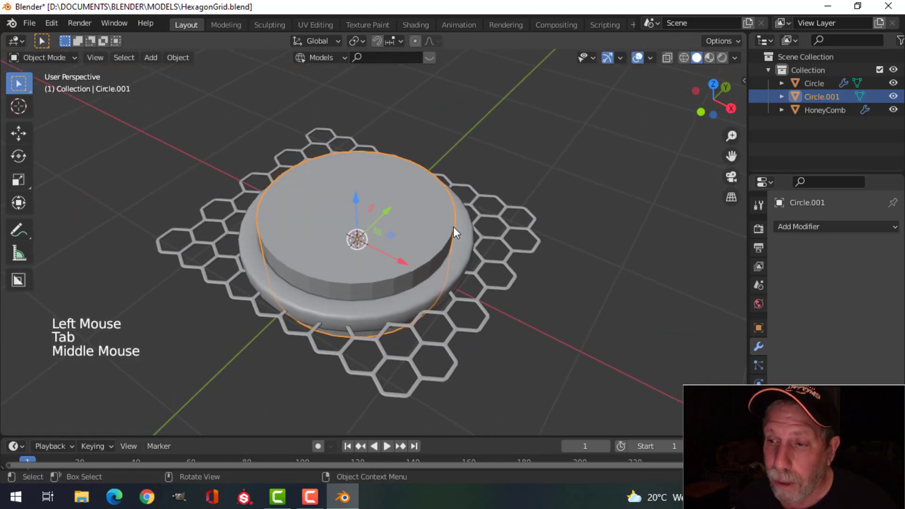
scroll(up, 3)
middle_click(468, 211)
middle_click(487, 185)
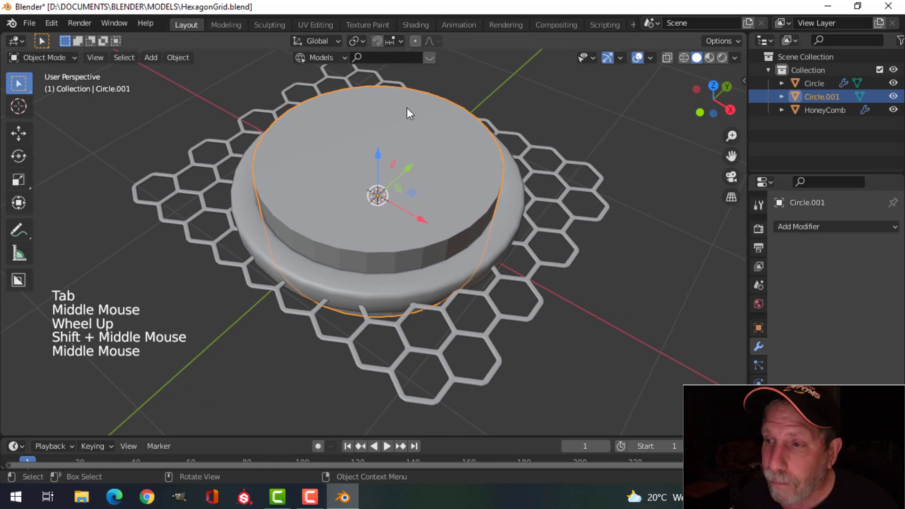
middle_click(393, 224)
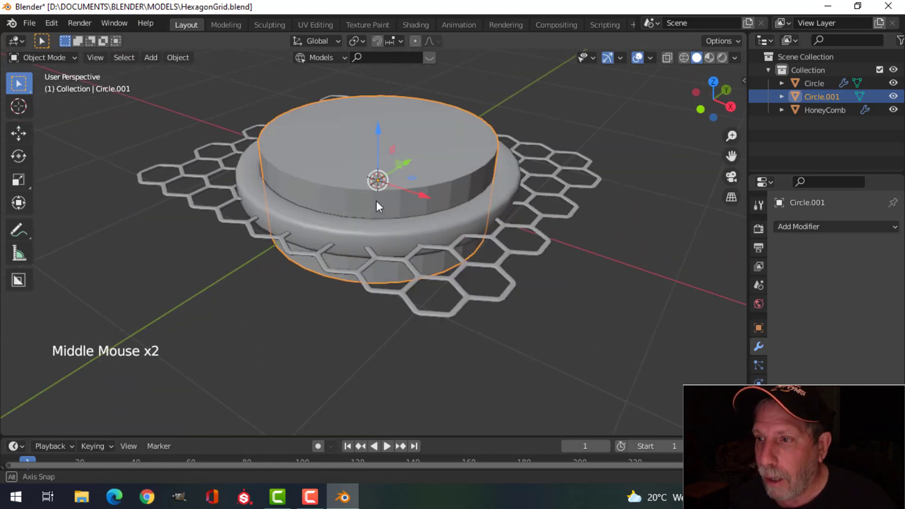
click(466, 199)
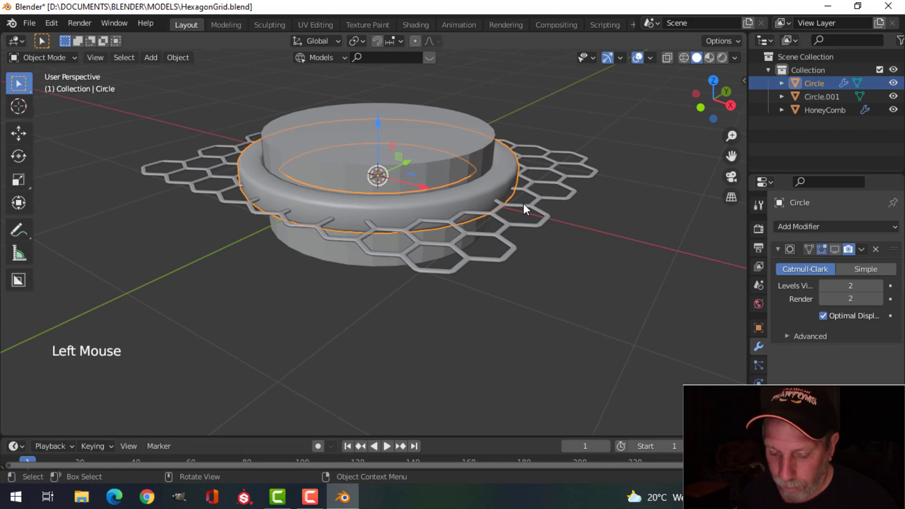
key(h)
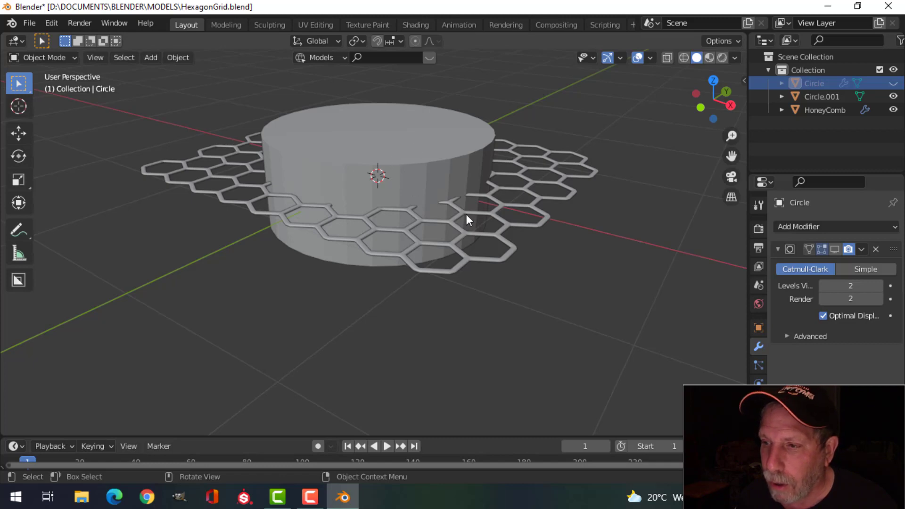
Add an Intersect Boolean modifier to the honeycomb grid using the Circle.001 cylinder
click(470, 217)
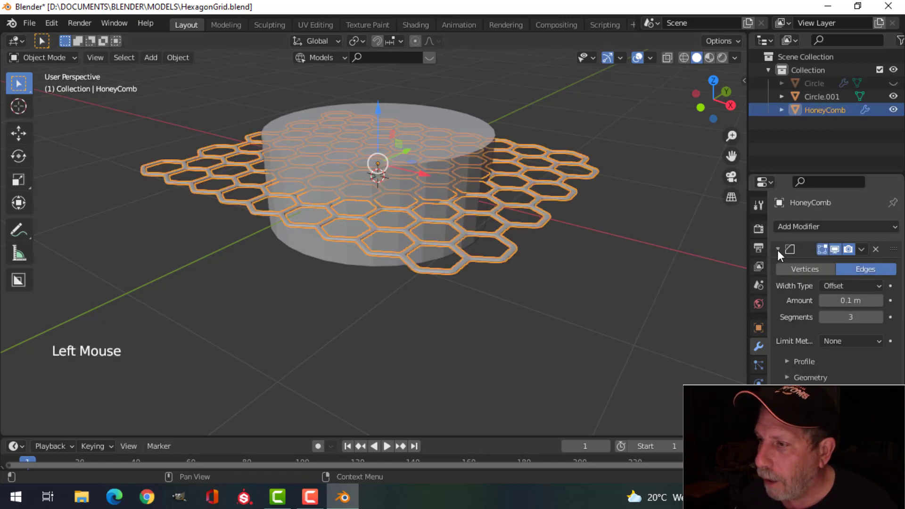
click(786, 253)
click(815, 229)
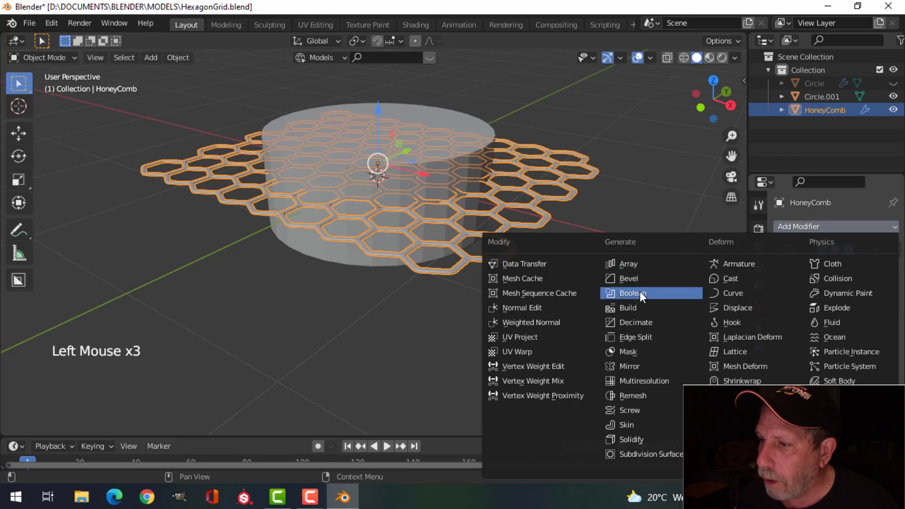
click(902, 274)
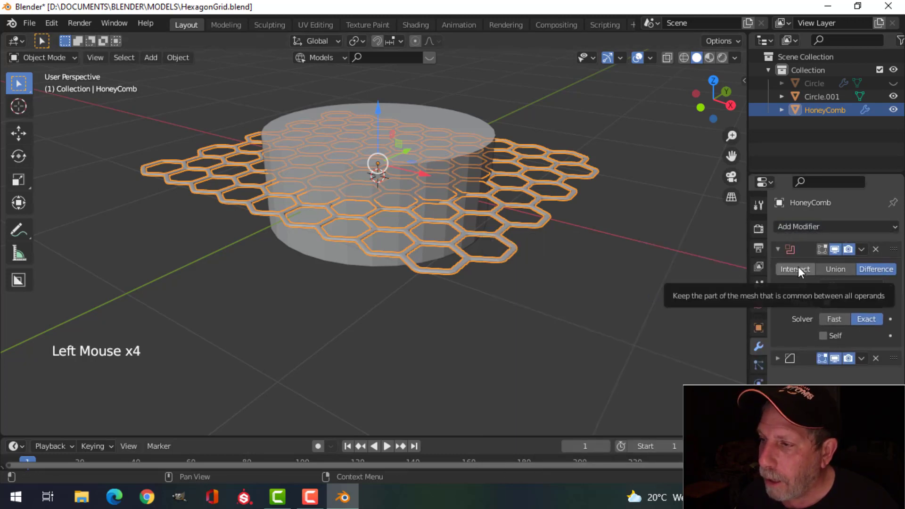
click(803, 273)
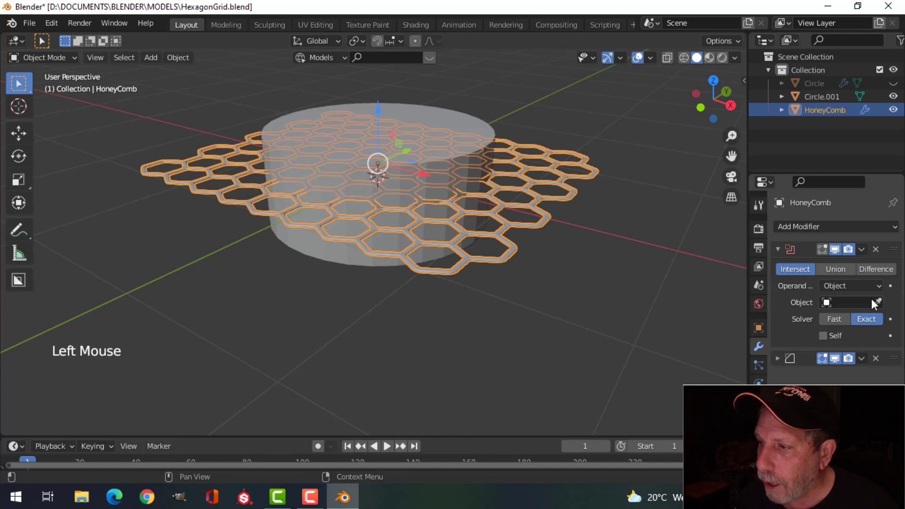
click(881, 306)
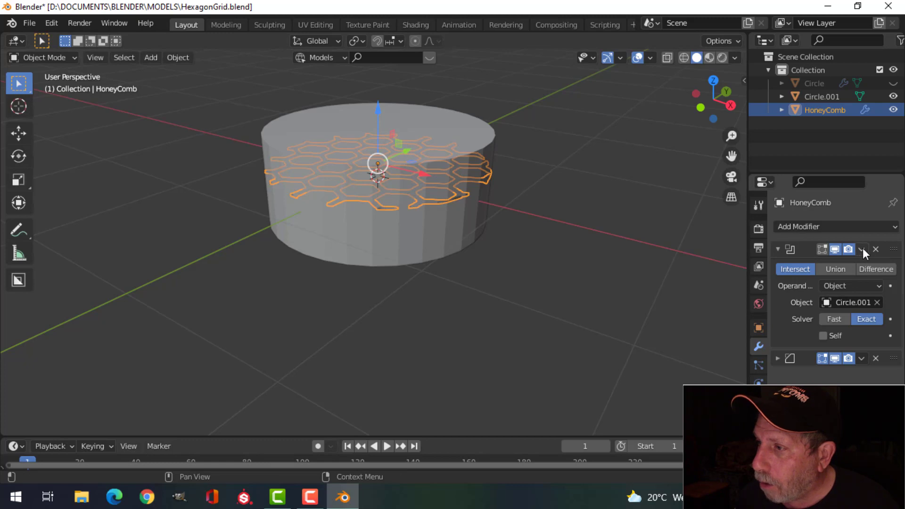
Select the cylinder cutter Circle.001 ready to delete it
click(868, 254)
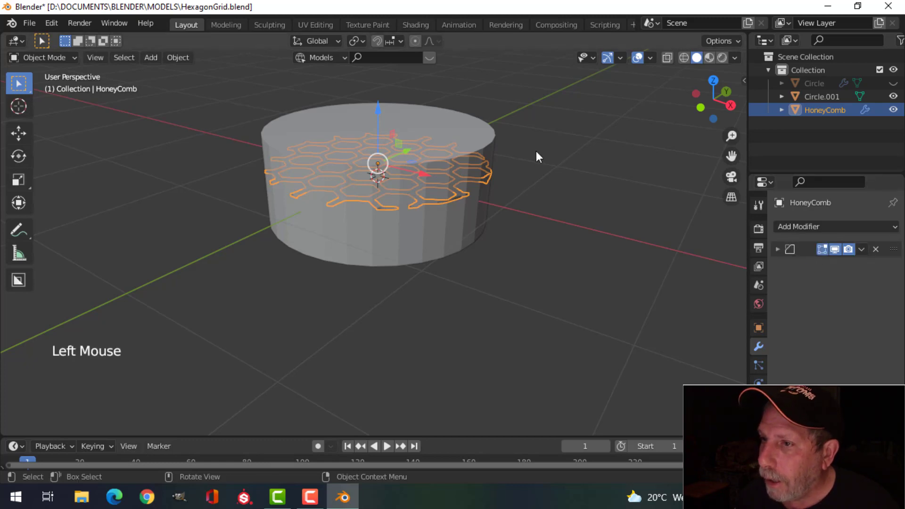
click(467, 125)
Delete the cylinder cutter and unhide the round ring frame around the honeycomb disc
key(x)
middle_click(474, 182)
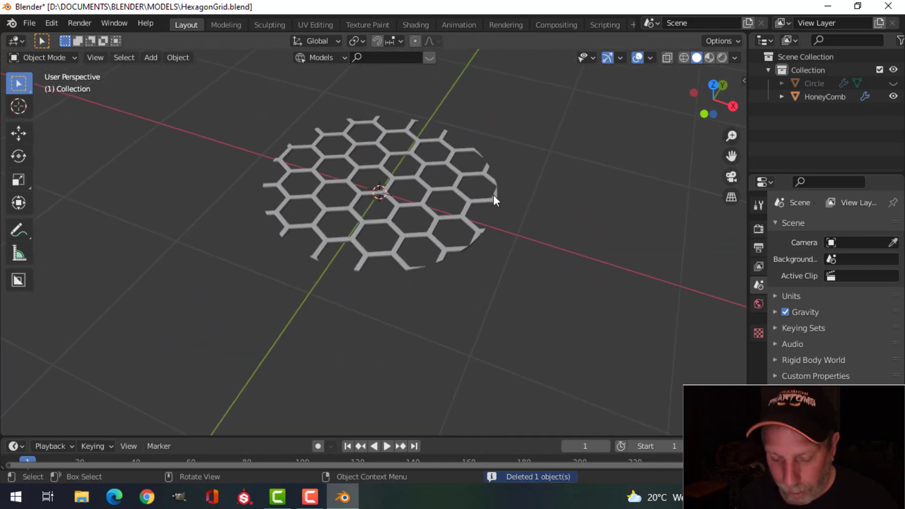
key(alt+h)
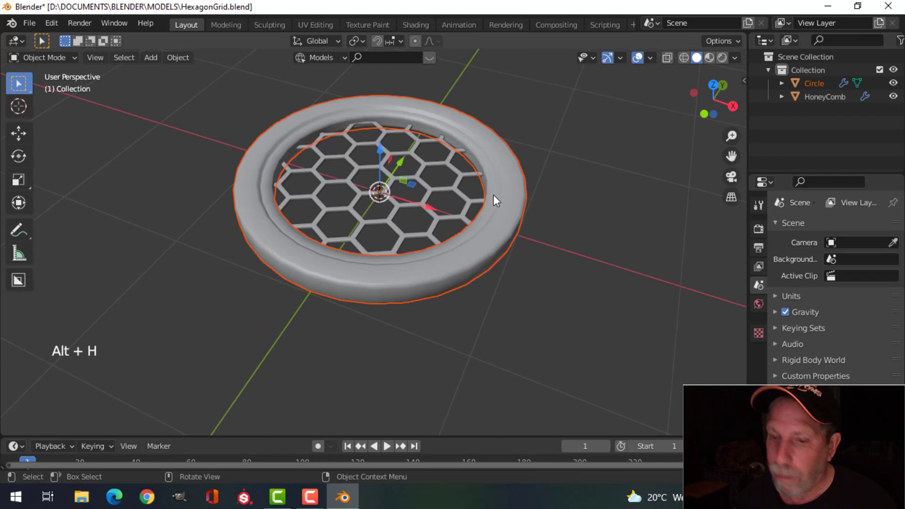
key(alt+a)
middle_click(452, 173)
scroll(up, 3)
middle_click(449, 234)
scroll(up, 3)
middle_click(464, 172)
scroll(up, 3)
middle_click(437, 195)
scroll(down, 3)
middle_click(474, 191)
middle_click(454, 197)
Enable Face Orientation in Viewport Overlays and select the ring, revealing its backward faces
click(568, 176)
click(840, 253)
key(alt+a)
click(739, 64)
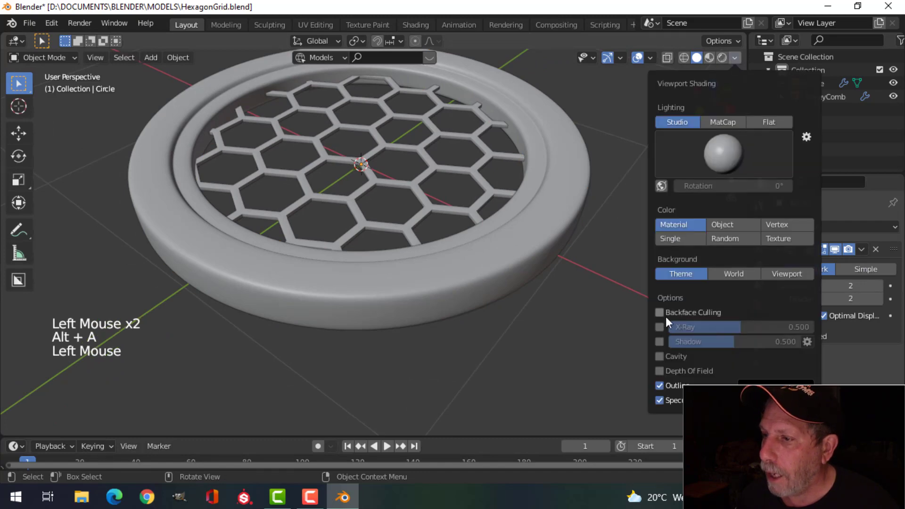
scroll(down, 3)
middle_click(452, 214)
click(613, 62)
click(639, 62)
middle_click(524, 164)
click(641, 62)
click(652, 63)
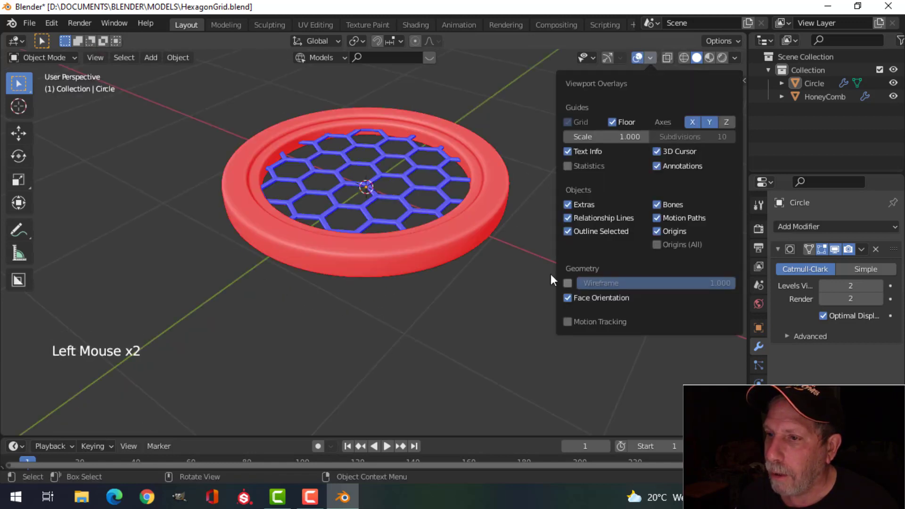
click(497, 206)
middle_click(527, 242)
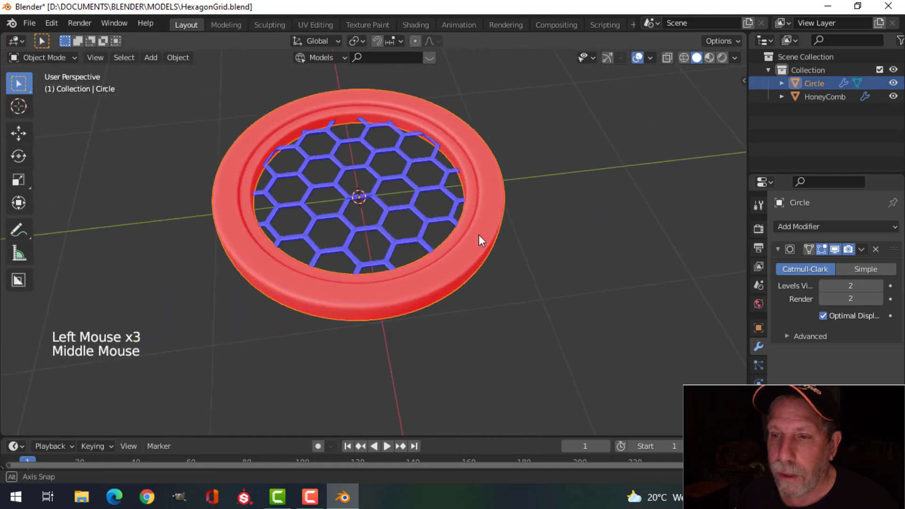
middle_click(496, 236)
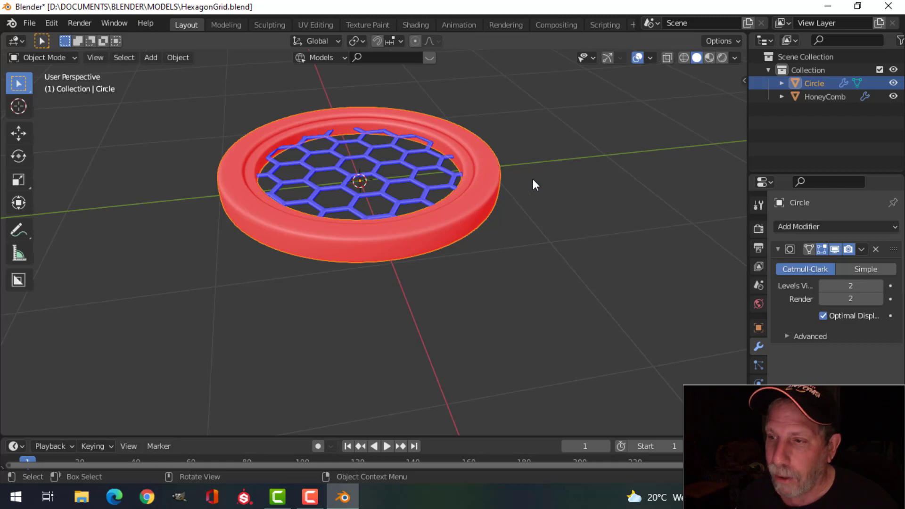
Recalculate the ring's normals outward in Edit Mode and turn off the face orientation overlay
key(Tab)
key(a)
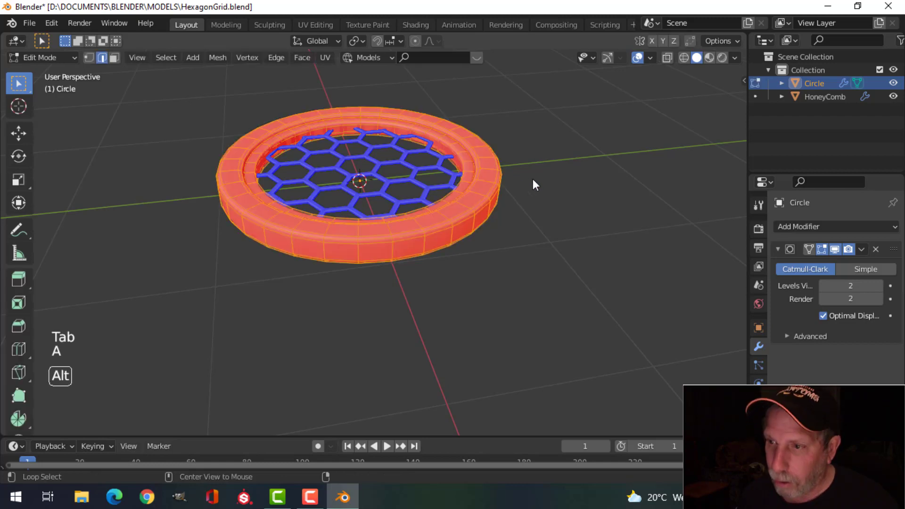
key(alt+n)
key(alt+a)
key(Tab)
click(653, 62)
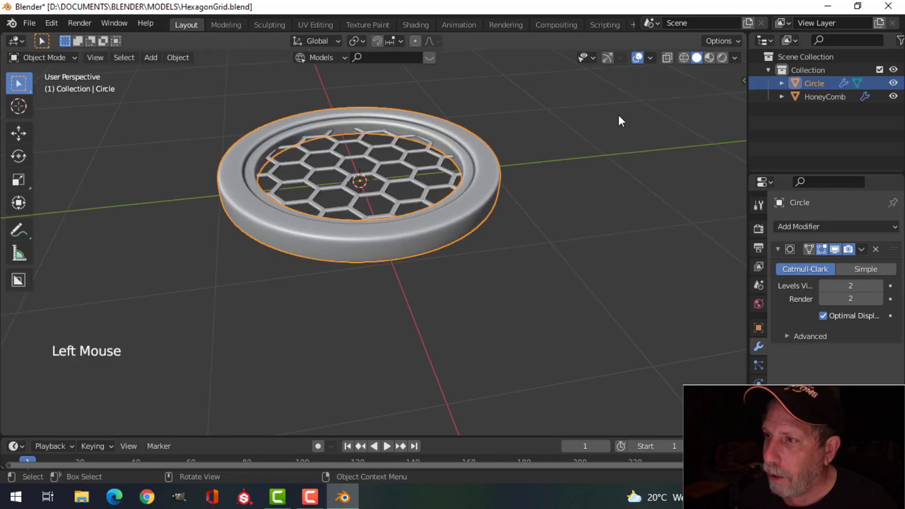
click(642, 61)
Scale the HoneyComb disc slightly smaller so it sits inside the ring
middle_click(549, 166)
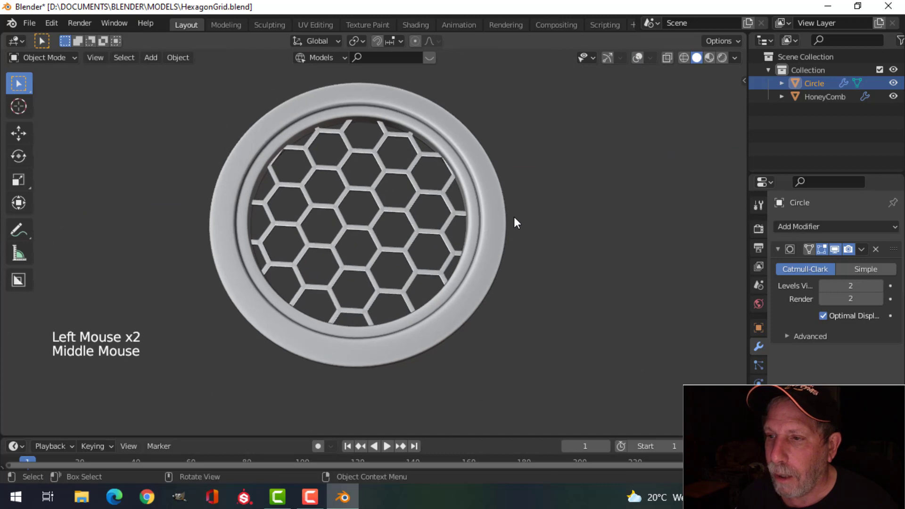
scroll(up, 3)
middle_click(515, 222)
middle_click(437, 187)
click(446, 182)
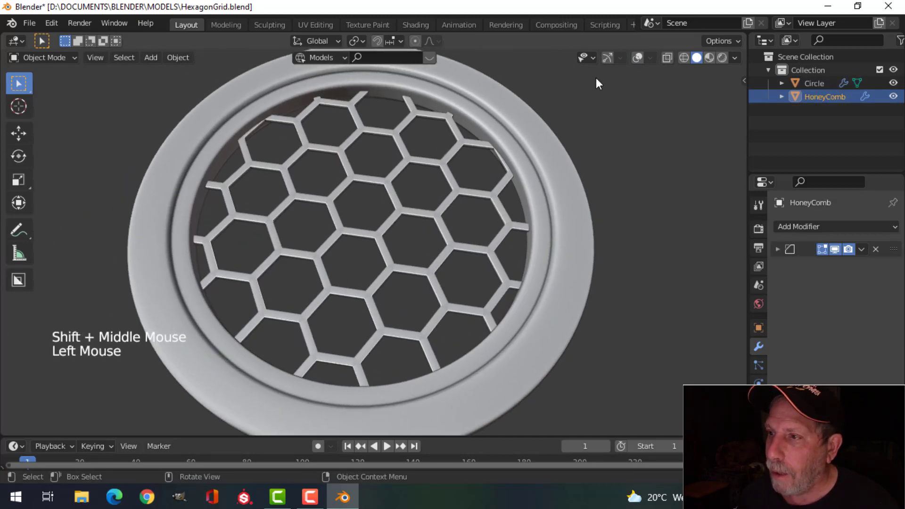
click(609, 65)
click(642, 63)
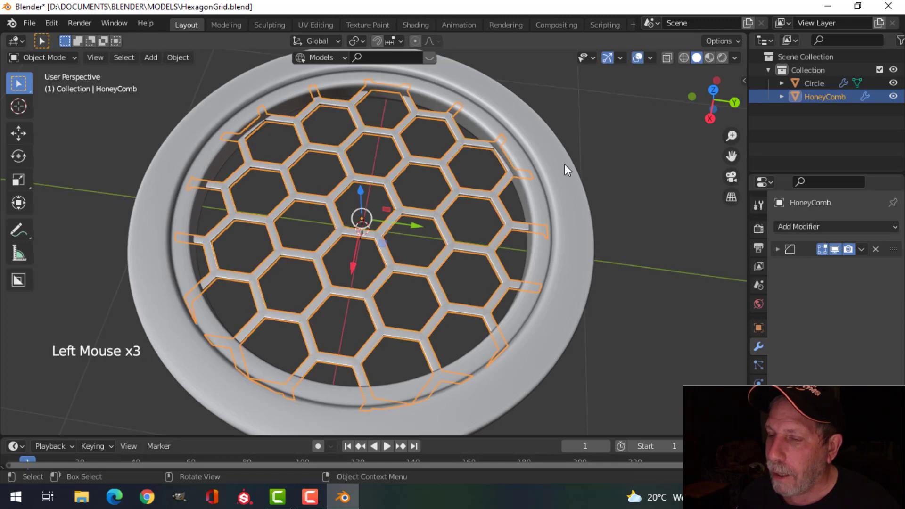
key(s)
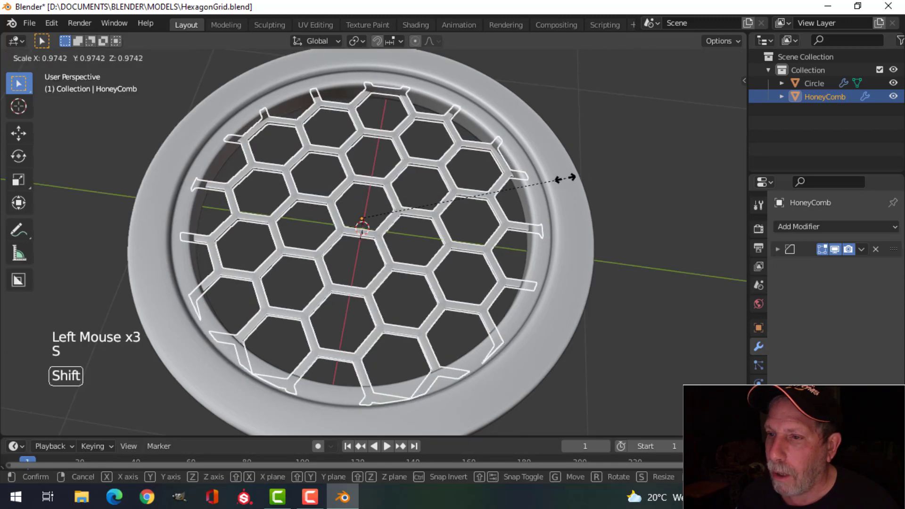
key(alt+a)
middle_click(538, 248)
scroll(down, 3)
middle_click(500, 272)
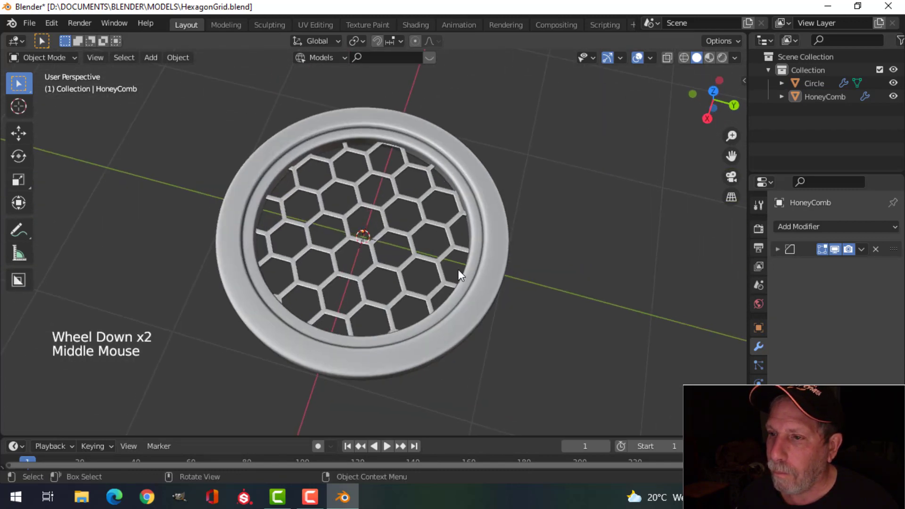
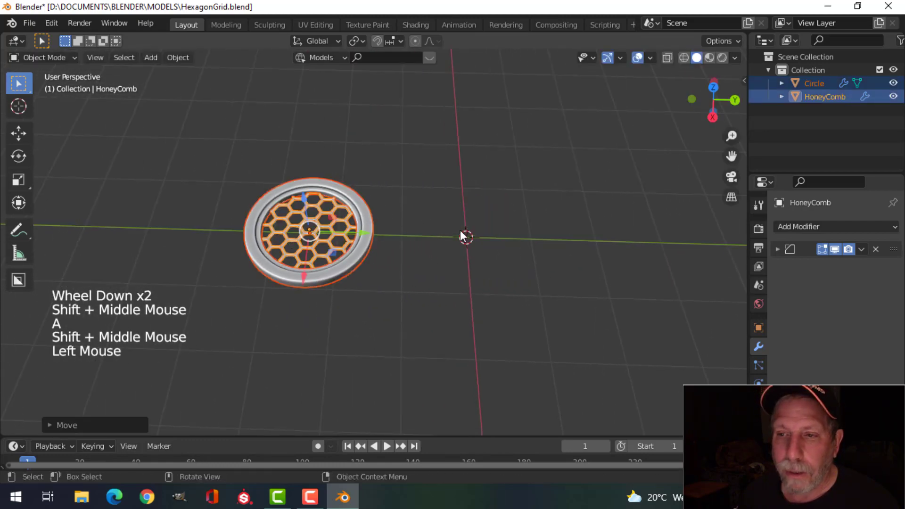
Enable scene Statistics in the Viewport Overlays
middle_click(464, 233)
middle_click(417, 224)
key(a)
middle_click(394, 232)
click(656, 61)
key(alt+a)
click(311, 211)
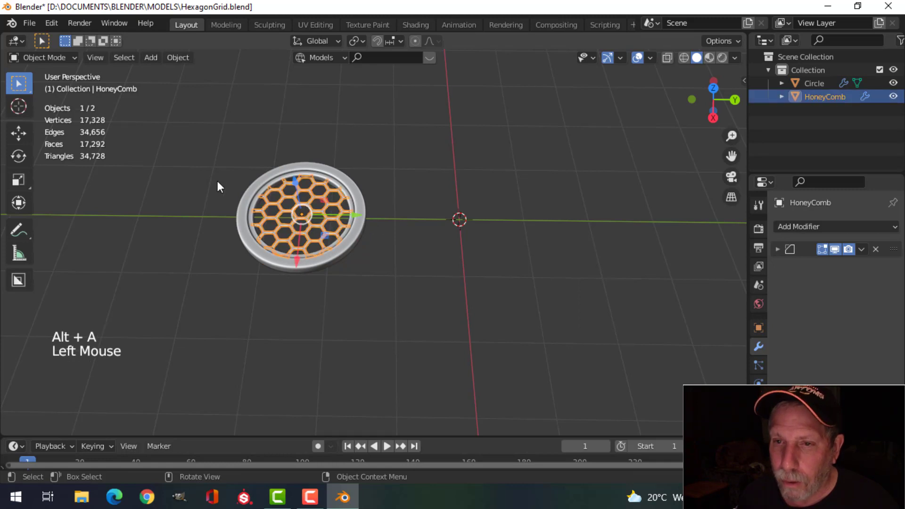
Hide the honeycomb to check the ring, show it again and deselect everything
scroll(up, 3)
middle_click(161, 169)
scroll(up, 3)
middle_click(212, 179)
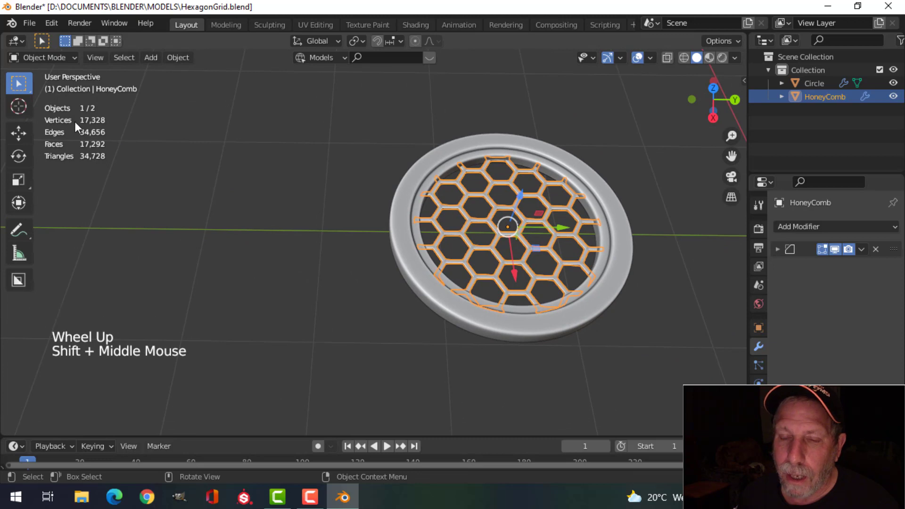
key(h)
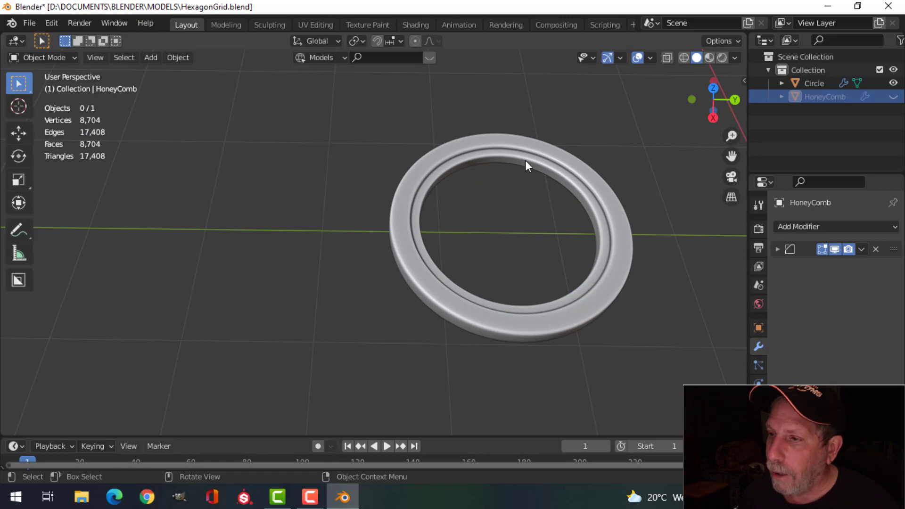
key(alt+h)
key(alt+a)
scroll(down, 3)
middle_click(506, 210)
middle_click(406, 188)
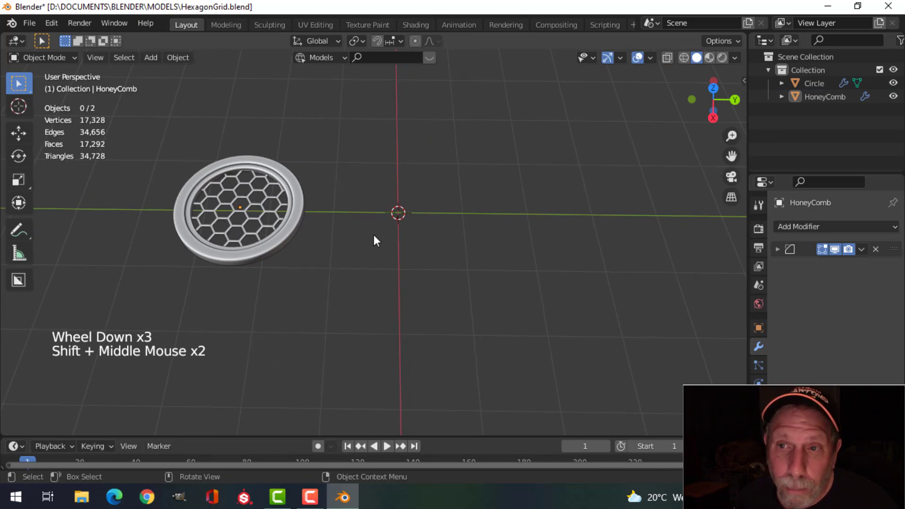
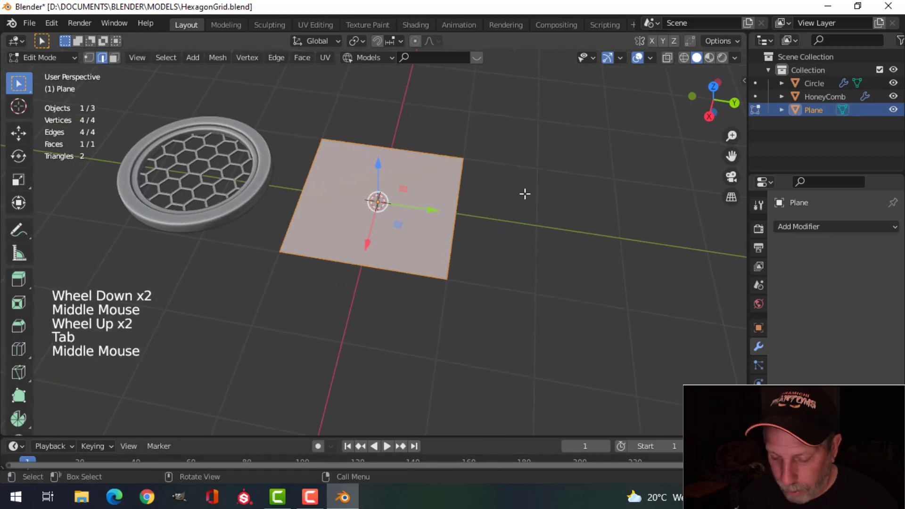
Inset the plane, delete its centre face and extrude the border up into a thick square frame
key(i)
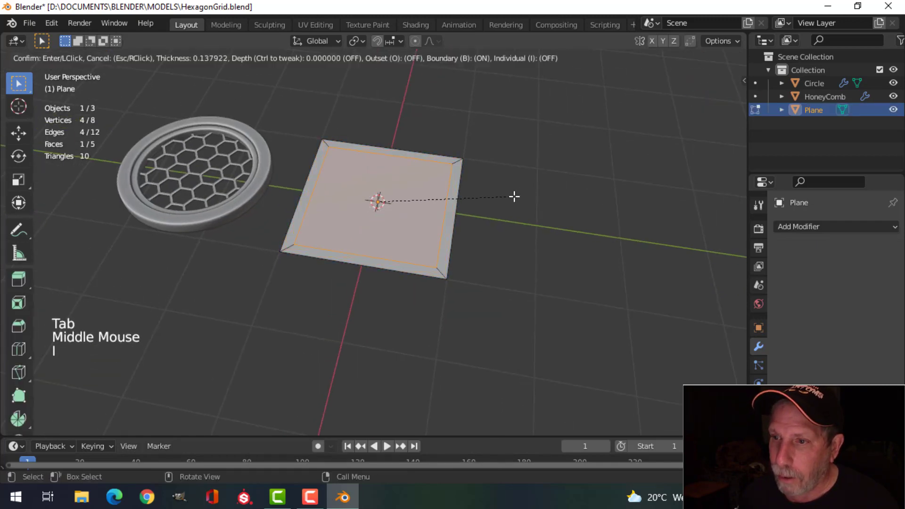
key(x)
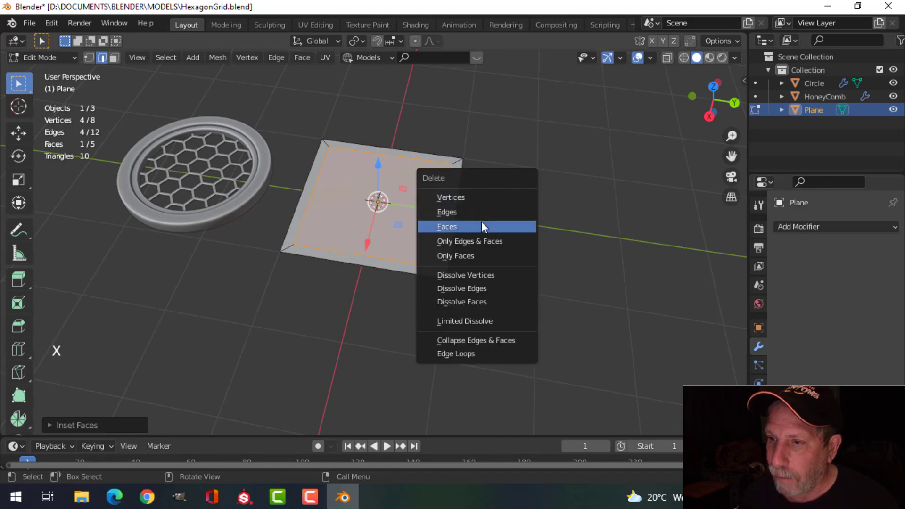
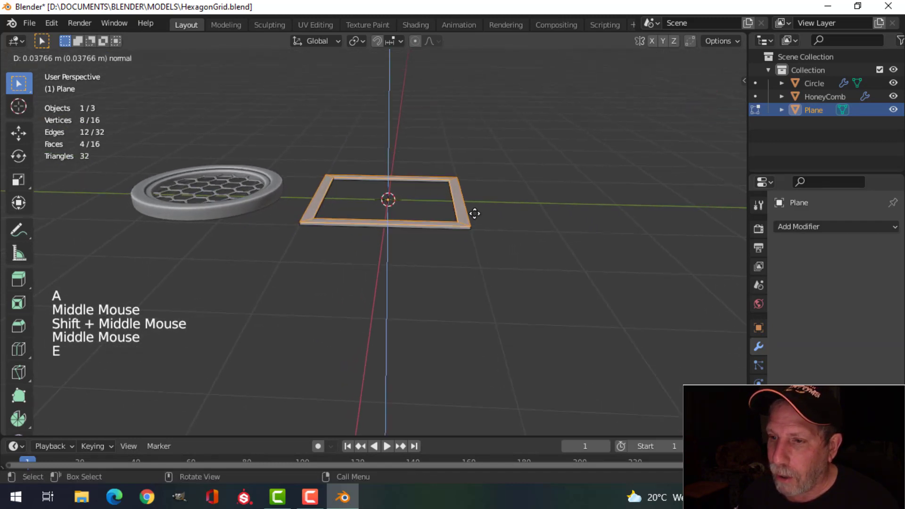
key(Tab)
middle_click(491, 224)
key(alt+a)
middle_click(451, 267)
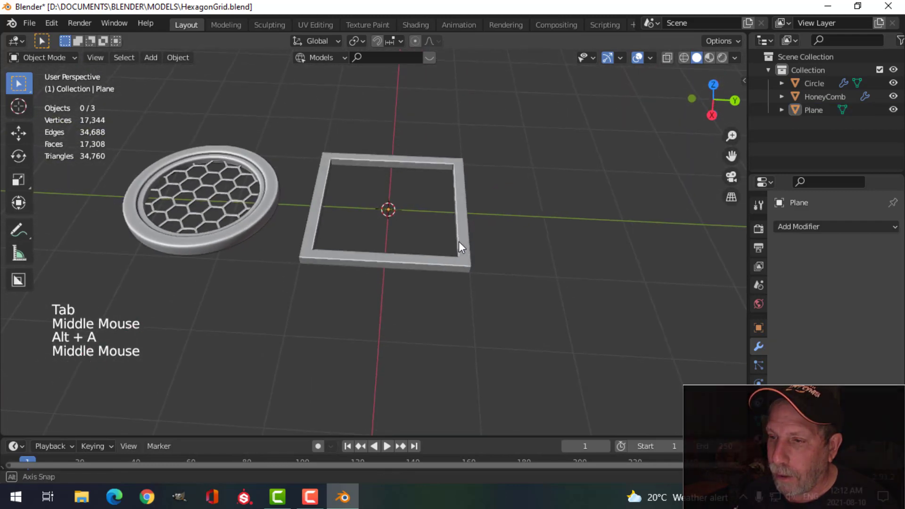
scroll(up, 3)
middle_click(508, 248)
Add a Bevel modifier to the square frame and adjust its segments and amount
click(447, 210)
click(812, 234)
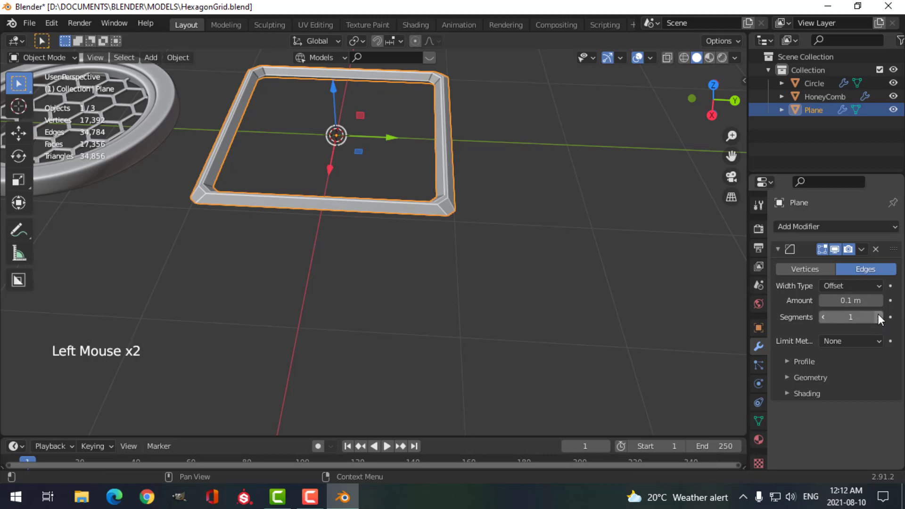
double_click(883, 319)
click(883, 317)
double_click(826, 320)
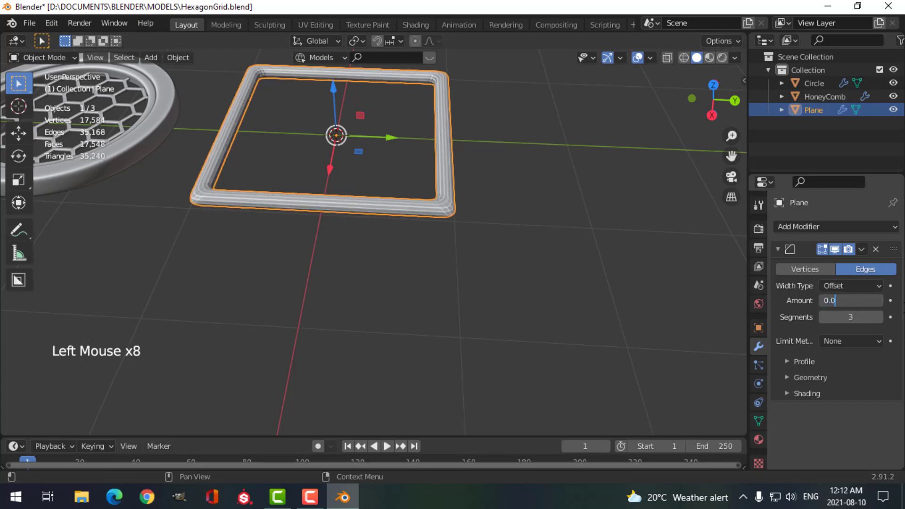
right_click(444, 211)
scroll(up, 3)
middle_click(538, 228)
middle_click(555, 255)
middle_click(455, 243)
Limit the bevel by angle and set its Miter Outer to Arc
click(847, 347)
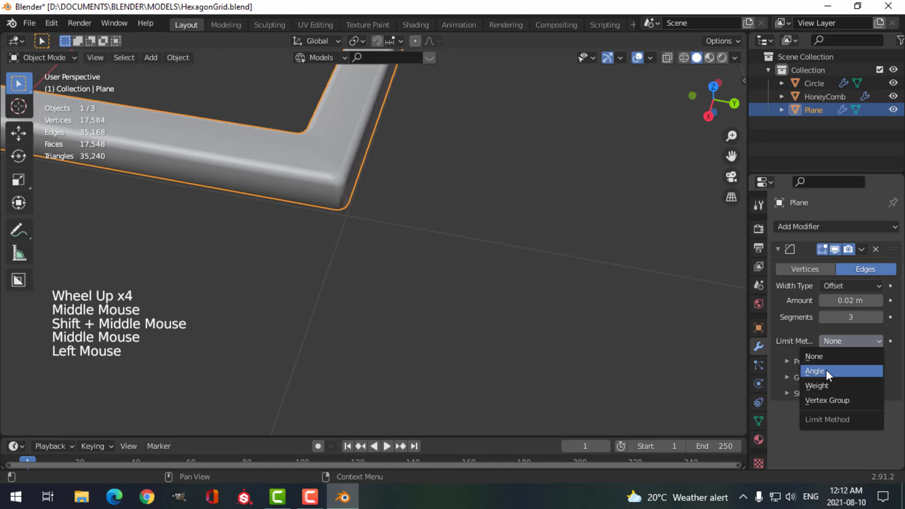
click(792, 401)
scroll(down, 3)
click(845, 375)
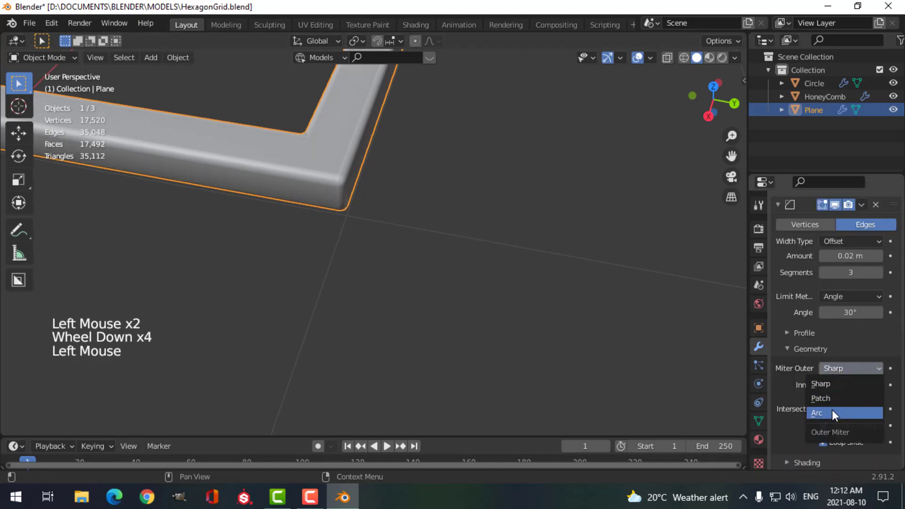
middle_click(373, 222)
scroll(down, 3)
key(alt+a)
click(407, 270)
middle_click(623, 279)
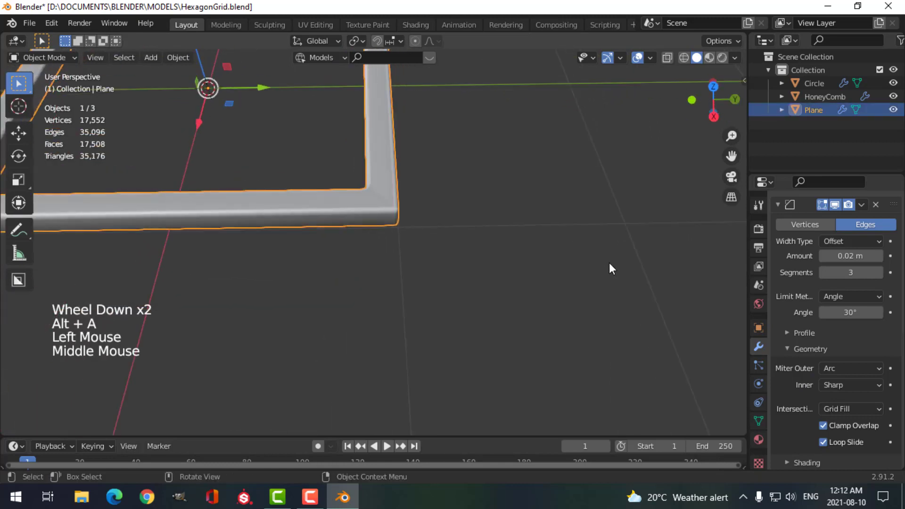
scroll(down, 3)
middle_click(591, 265)
middle_click(585, 277)
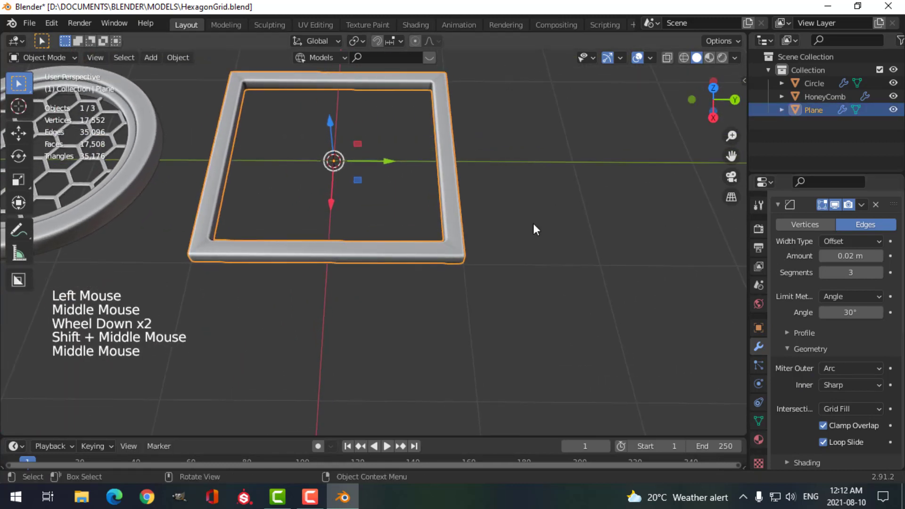
Add a Weighted Normal modifier to the frame and show its mesh normals settings
click(780, 208)
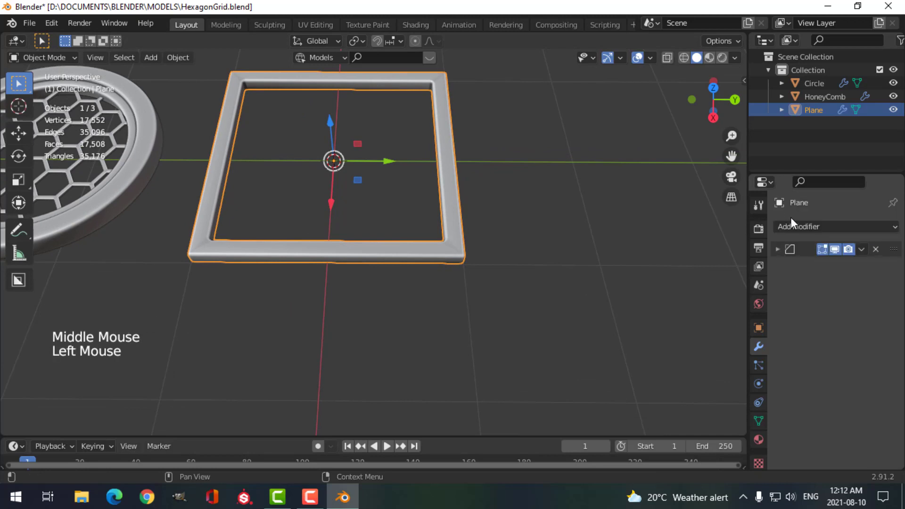
click(797, 233)
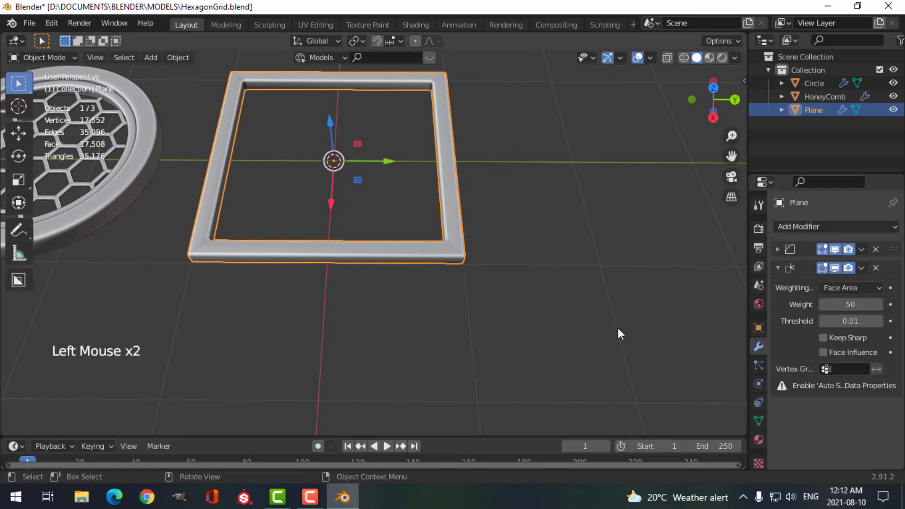
click(762, 426)
scroll(down, 3)
click(781, 406)
Switch to a top-down view framed on the square frame
click(829, 425)
scroll(up, 3)
key(alt+a)
middle_click(535, 269)
scroll(down, 3)
middle_click(479, 279)
middle_click(487, 309)
middle_click(405, 252)
key(KP_7)
scroll(down, 3)
middle_click(421, 261)
scroll(up, 3)
middle_click(432, 243)
Add a HoneyComb grid over the frame, tweak its size, then undo it to start over
key(shift+a)
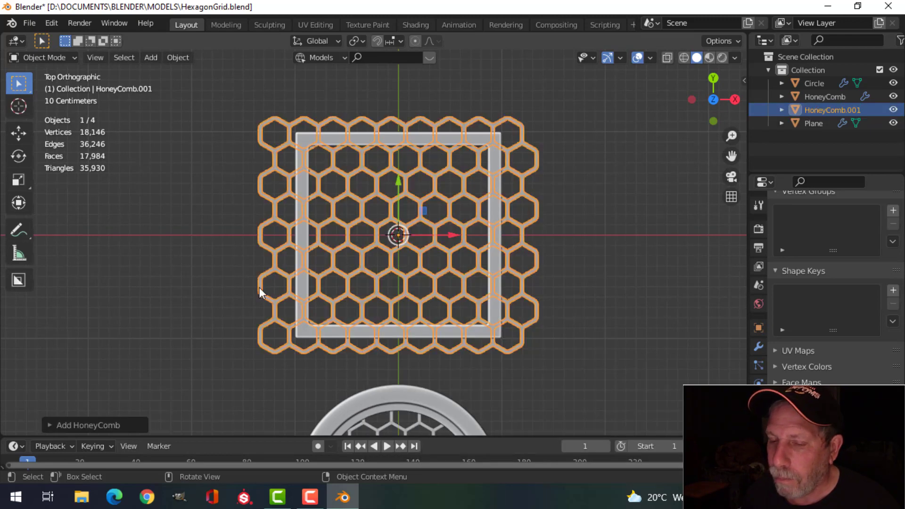
click(106, 428)
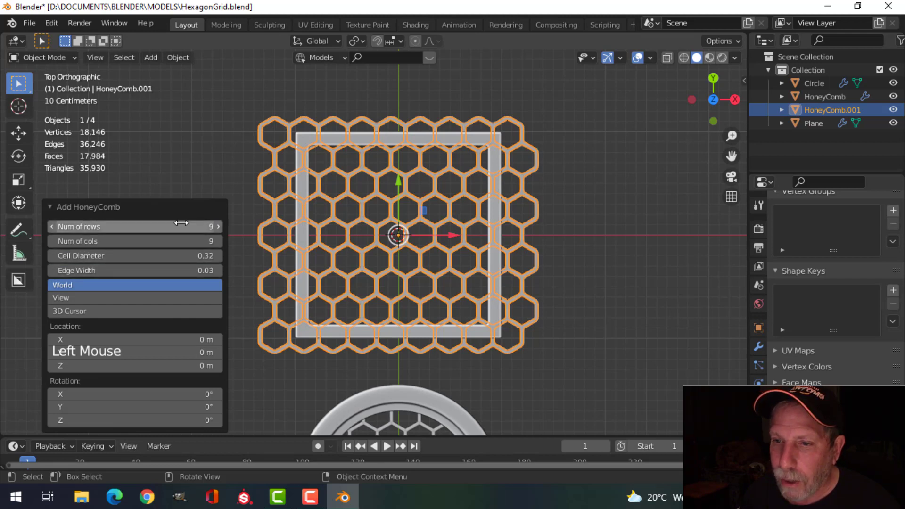
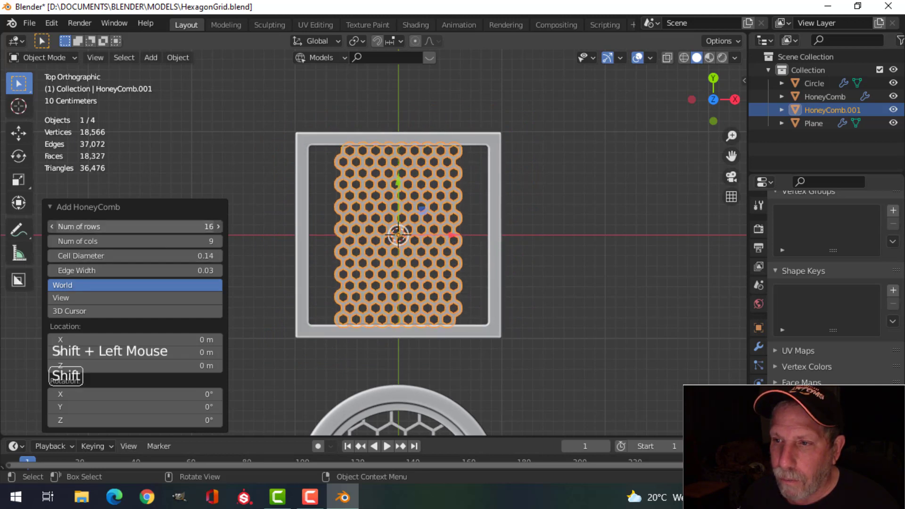
click(162, 253)
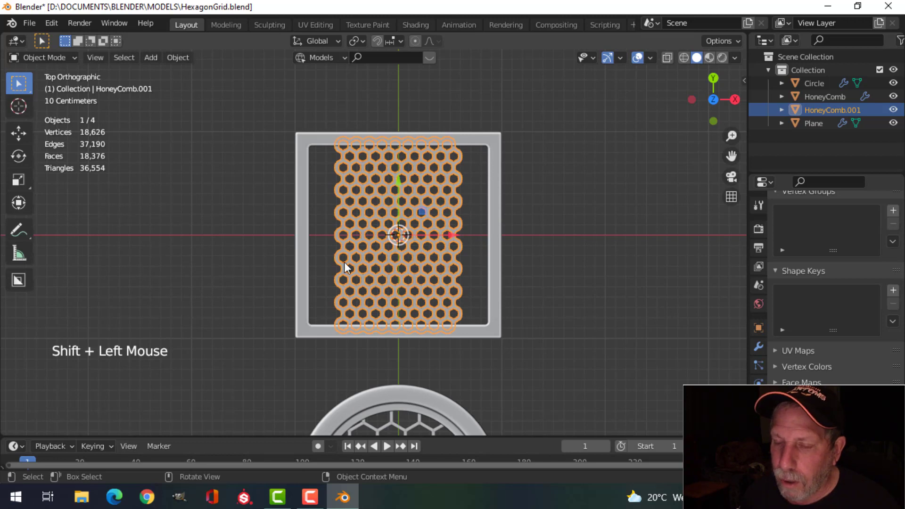
key(ctrl+z)
key(ctrl+z)
key(shift+a)
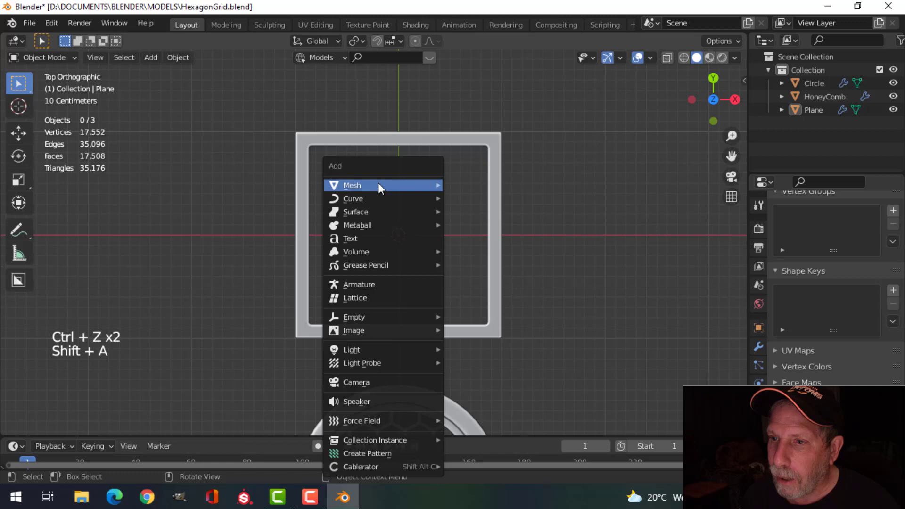
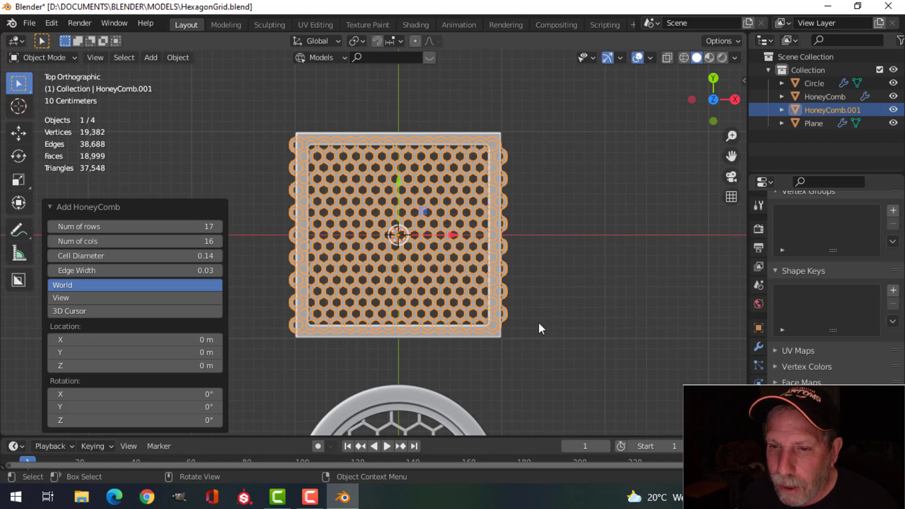
Apply the Solidify modifier (0.01 m, offset -1) so the grid becomes a thin slab
middle_click(542, 320)
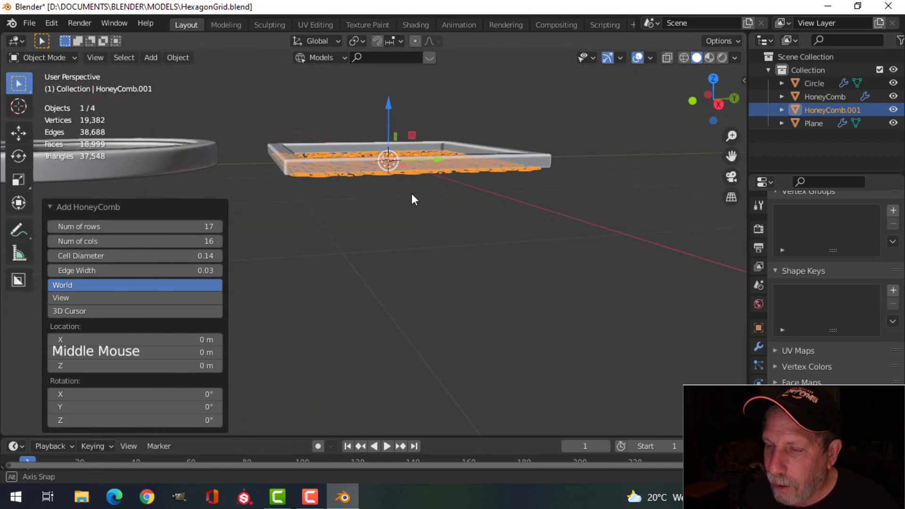
scroll(up, 3)
middle_click(438, 196)
middle_click(495, 230)
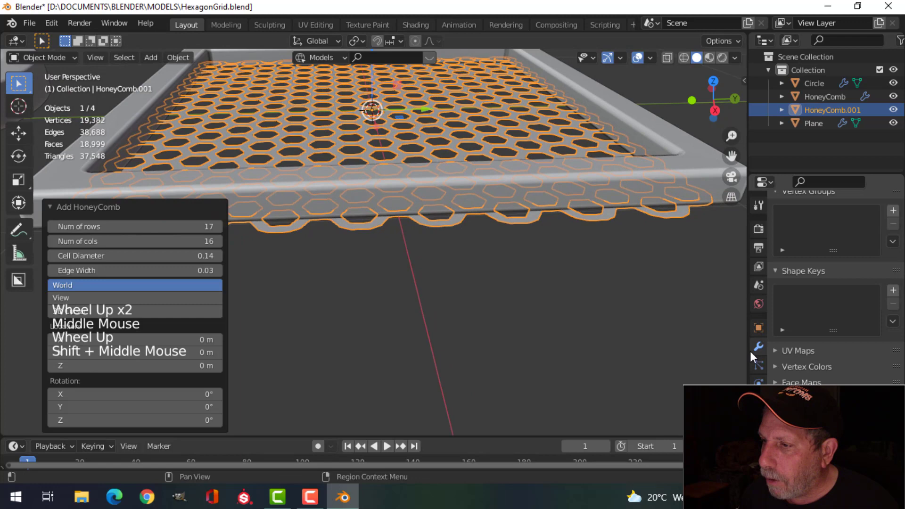
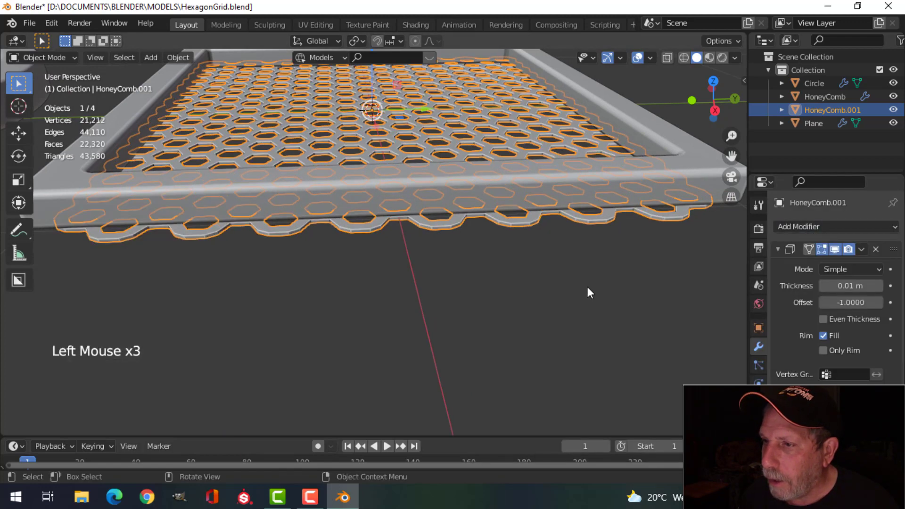
middle_click(567, 262)
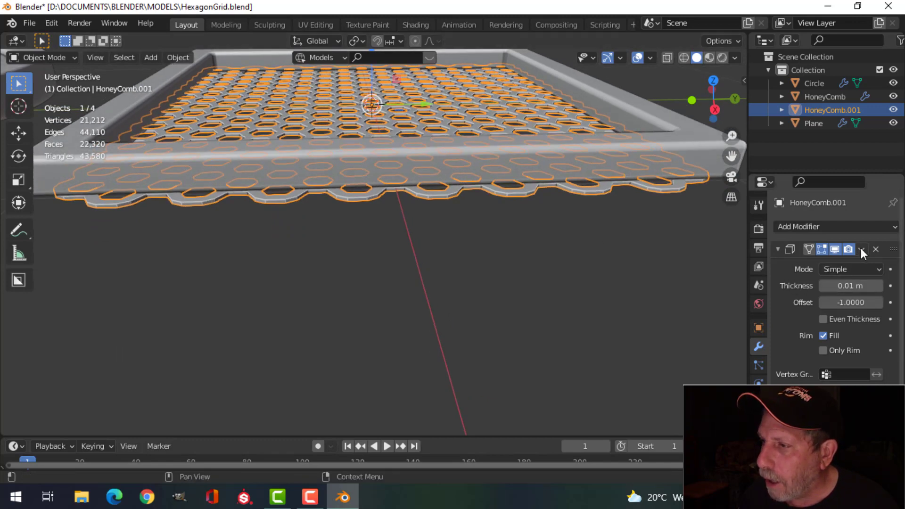
click(866, 253)
scroll(down, 3)
key(KP_1)
scroll(up, 3)
Raise the grid along Z so it sits within the frame's height
middle_click(424, 123)
click(395, 90)
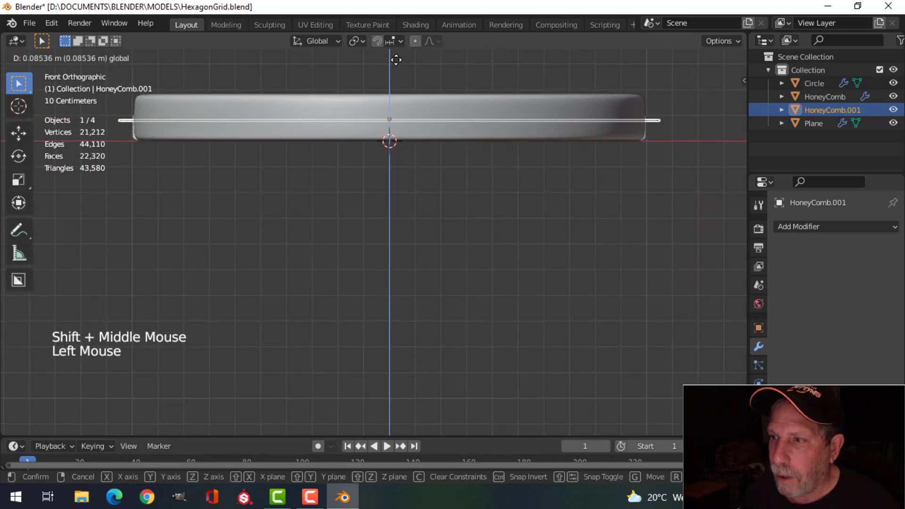
middle_click(443, 159)
scroll(down, 3)
middle_click(434, 206)
right_click(435, 136)
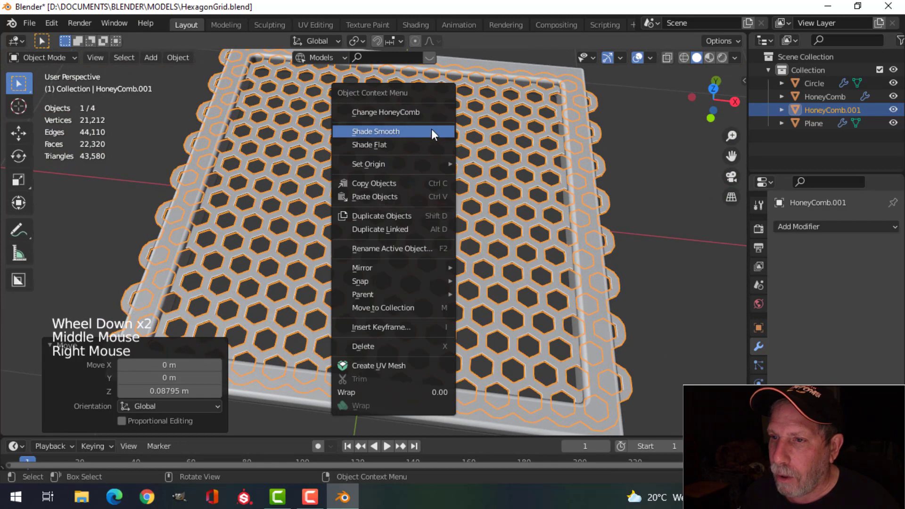
Shade the honeycomb grid smooth and add a Bevel modifier with Amount 0.1 m
scroll(up, 3)
click(794, 216)
click(797, 232)
key(alt+a)
scroll(up, 3)
scroll(up, 3)
click(457, 224)
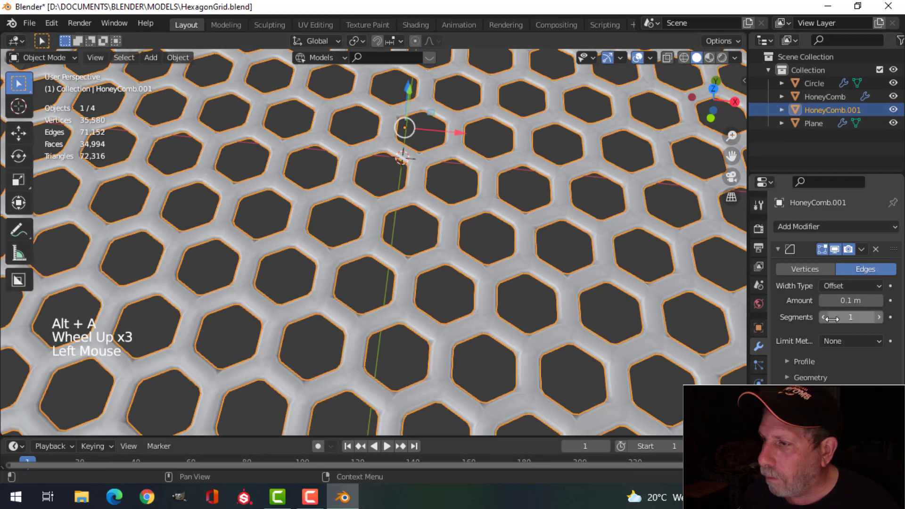
Set the bevel to 2 segments, Limit Method Angle and Miter Outer Arc
click(879, 323)
click(849, 344)
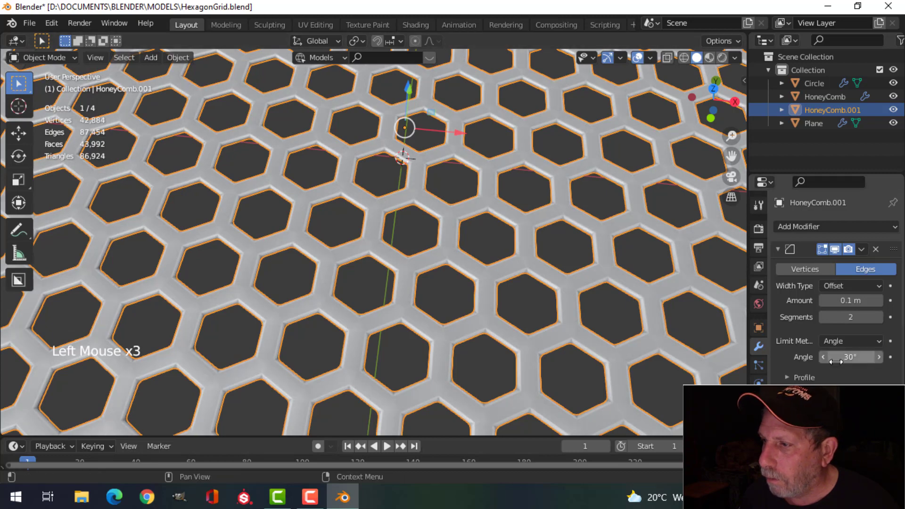
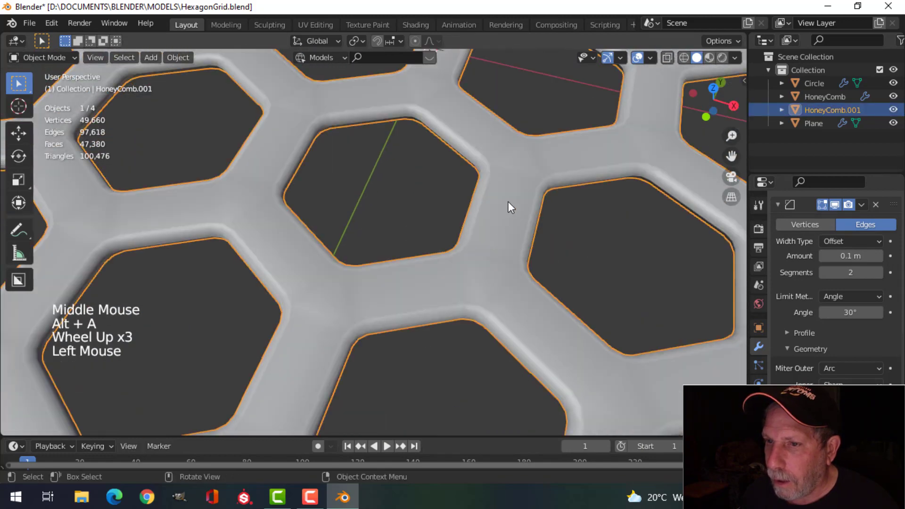
scroll(down, 3)
key(alt+a)
scroll(down, 3)
scroll(down, 3)
middle_click(487, 215)
middle_click(464, 202)
scroll(down, 3)
middle_click(467, 216)
middle_click(480, 235)
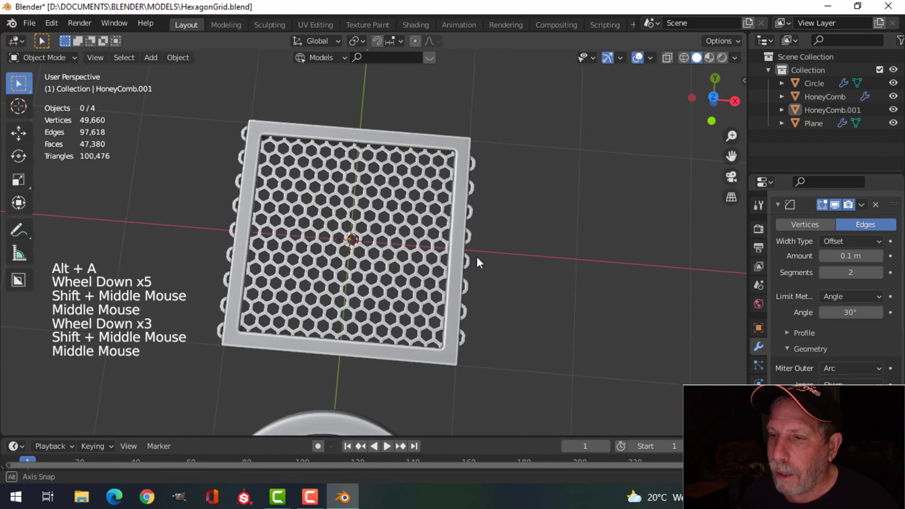
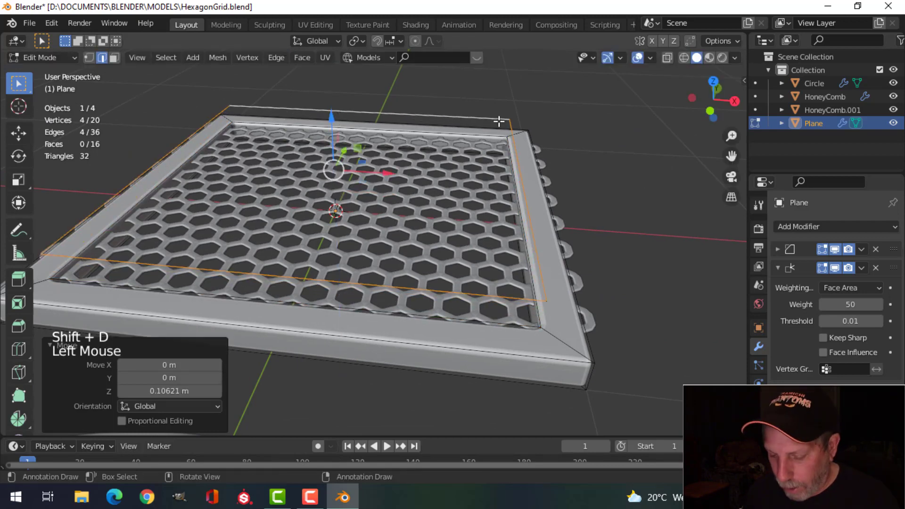
Separate the frame's inner edge loop as Plane.001 and scale it slightly larger from the top view
key(p)
key(Tab)
click(448, 122)
key(Tab)
key(a)
key(KP_7)
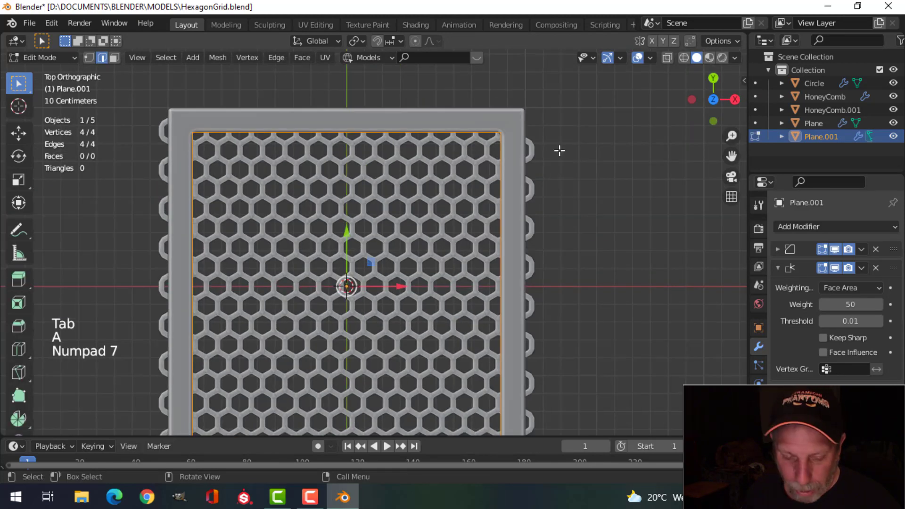
key(s)
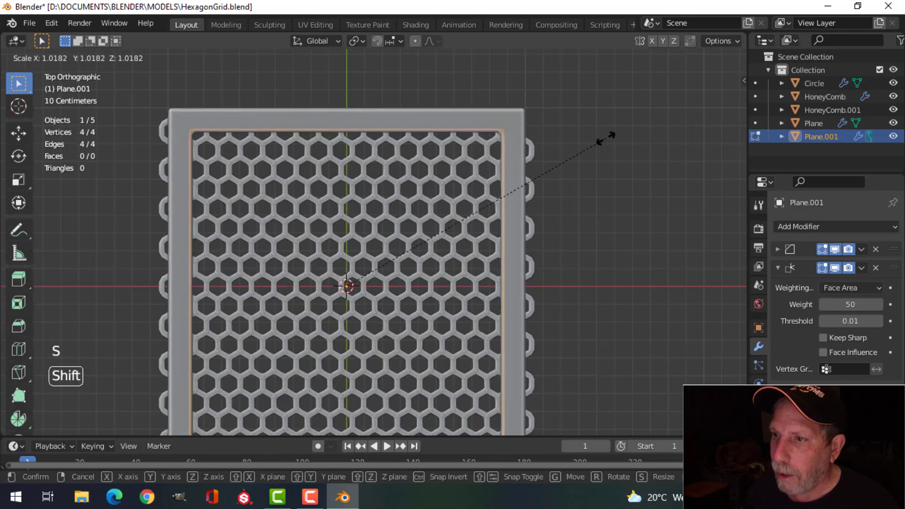
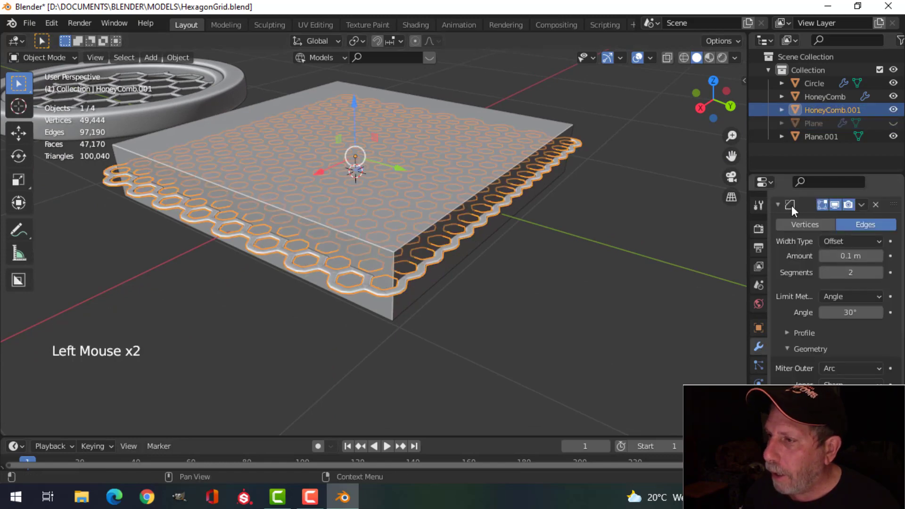
Add a Boolean modifier on HoneyComb.001 using Plane.001 as an Intersect cutter
click(783, 208)
click(809, 234)
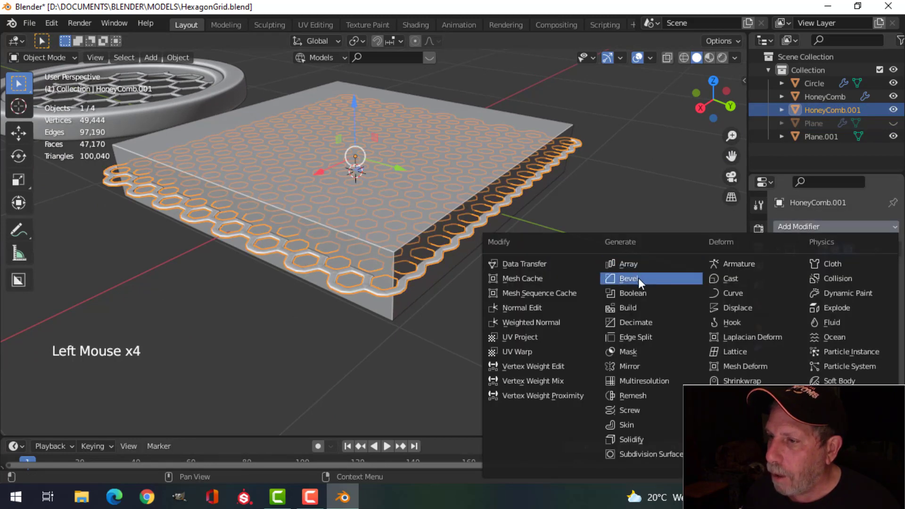
click(898, 271)
click(804, 272)
click(879, 305)
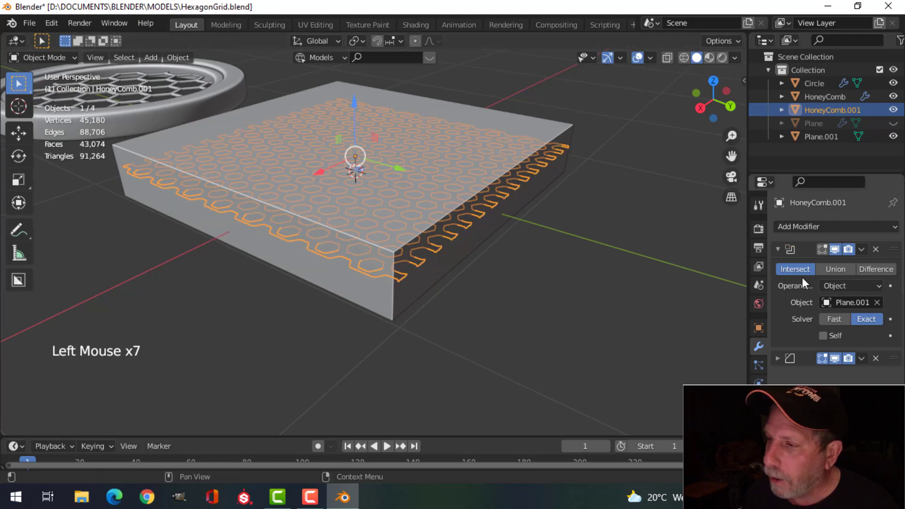
Apply the Boolean, delete Plane.001 and unhide the frame with Alt+H
click(866, 253)
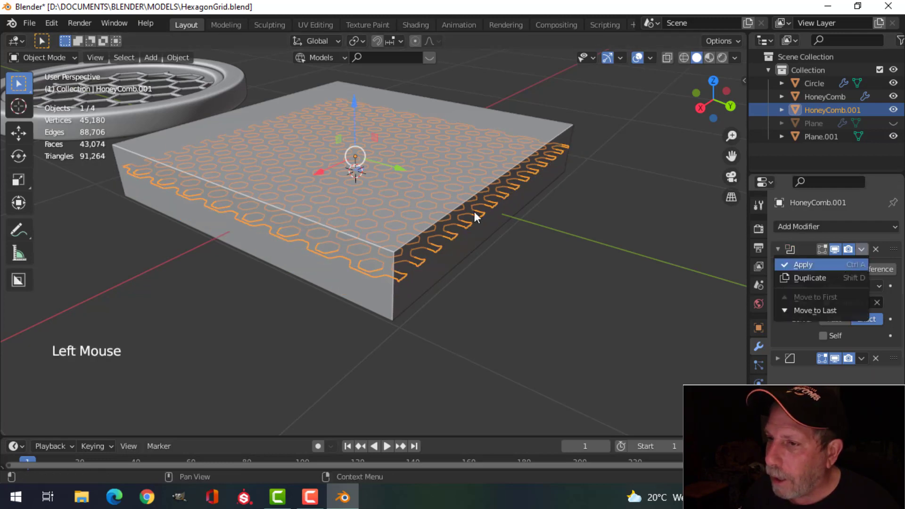
click(446, 157)
key(x)
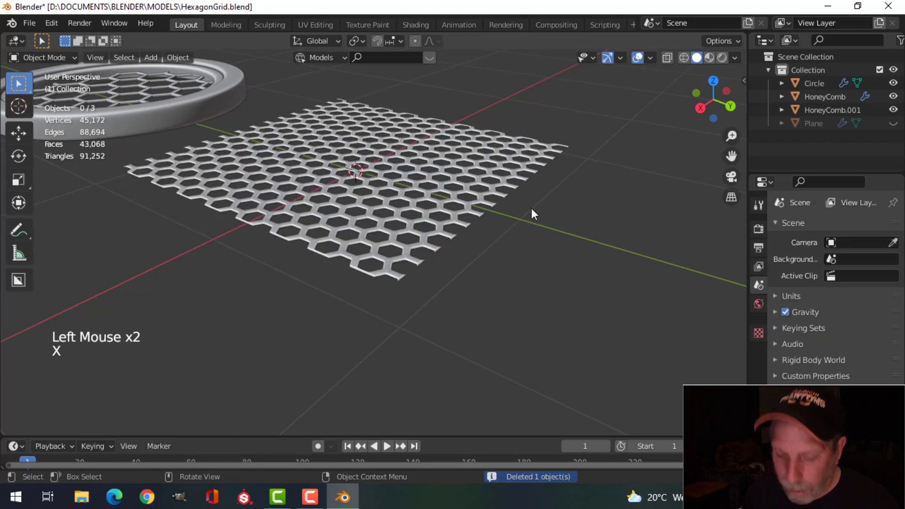
key(alt+h)
key(alt+a)
Hide the round Circle frame and its HoneyComb, leaving only the square frame
middle_click(473, 257)
scroll(down, 3)
middle_click(442, 246)
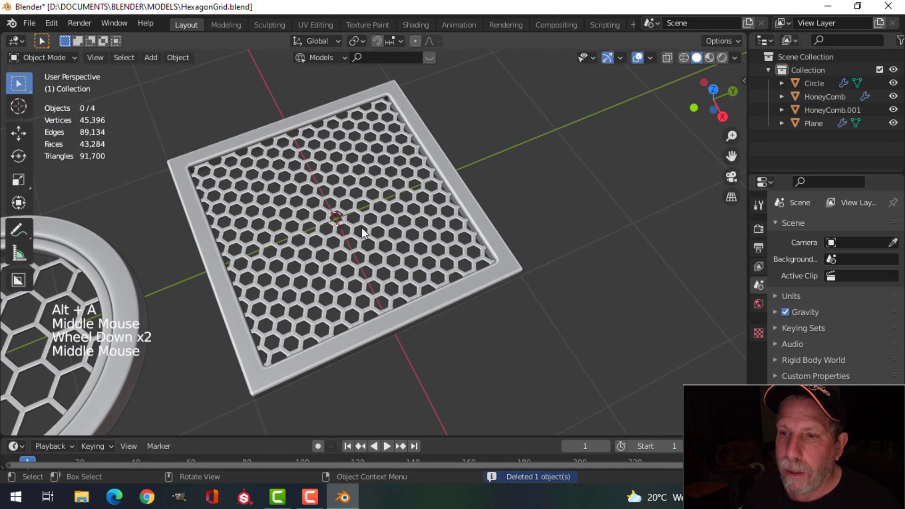
scroll(down, 3)
middle_click(368, 206)
middle_click(407, 210)
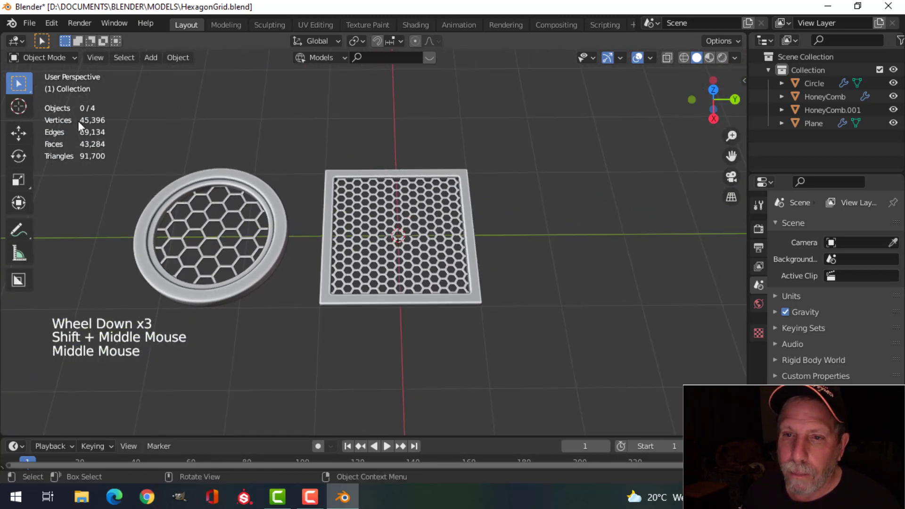
click(189, 216)
click(227, 177)
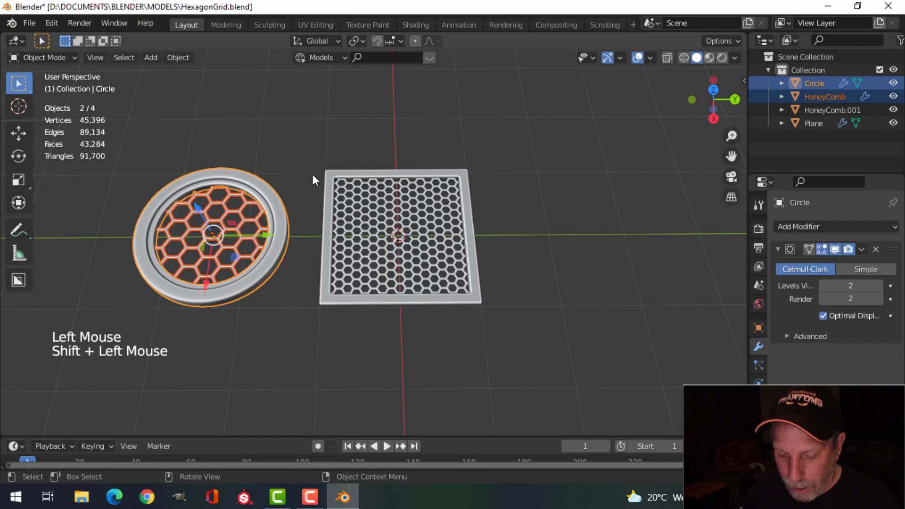
key(h)
Duplicate the square frame and honeycomb with Shift+D and place the copy beside the original
middle_click(466, 206)
scroll(up, 3)
middle_click(531, 221)
middle_click(517, 210)
scroll(up, 3)
middle_click(466, 204)
middle_click(458, 225)
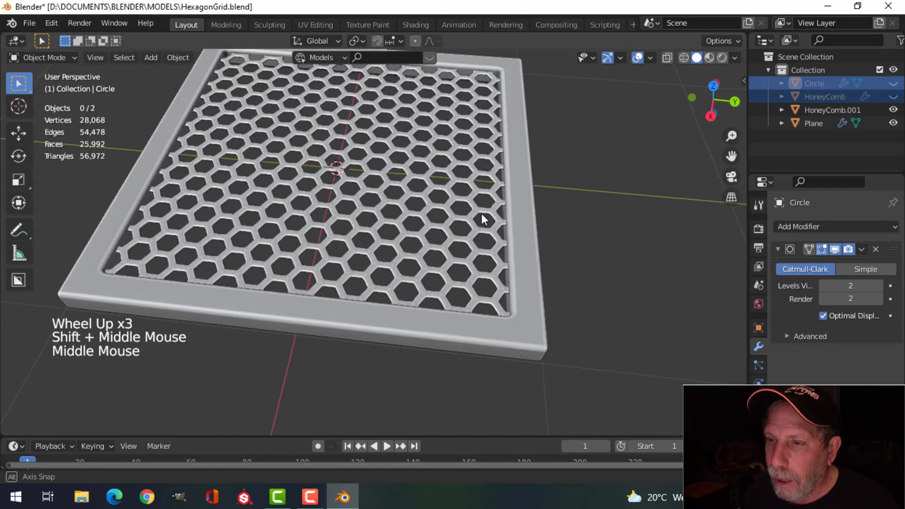
scroll(down, 3)
click(402, 200)
click(444, 171)
key(KP_7)
middle_click(481, 212)
middle_click(436, 156)
key(shift+d)
click(372, 211)
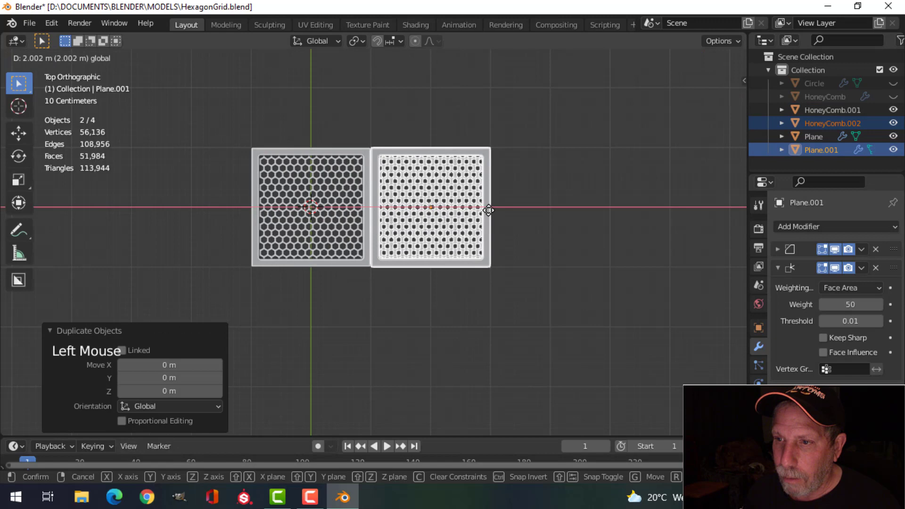
Select the duplicated frame and honeycomb for removal
key(alt+a)
scroll(up, 3)
click(452, 199)
click(436, 90)
Delete the duplicate, then move Plane and HoneyComb.001 into a new 'grid' collection and set the origin
key(x)
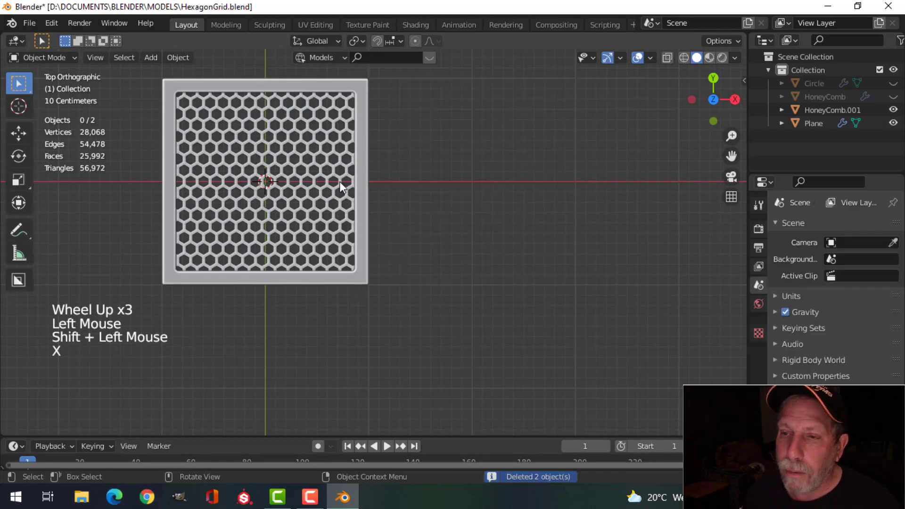
scroll(down, 3)
middle_click(324, 187)
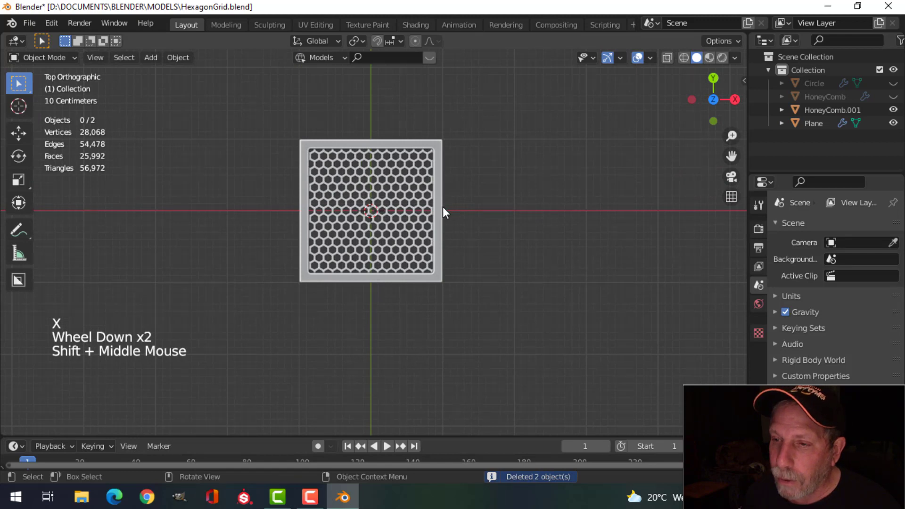
scroll(up, 3)
click(414, 196)
click(437, 133)
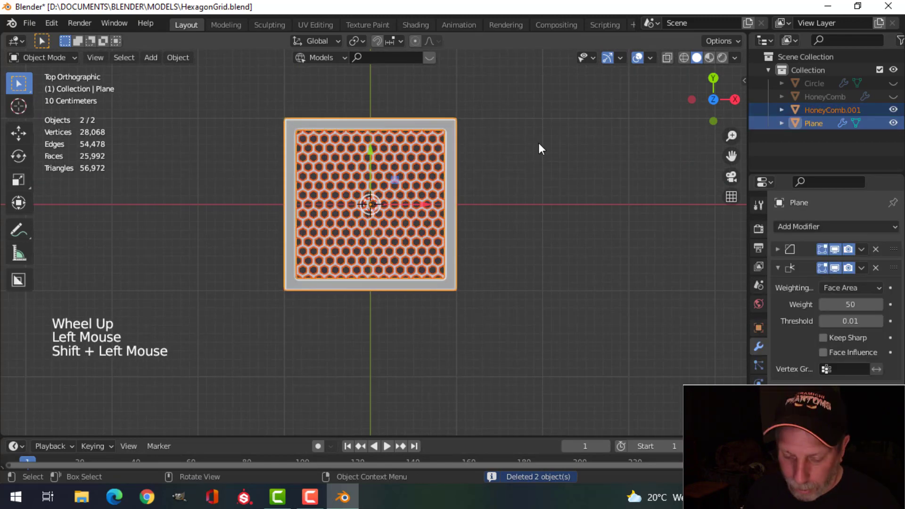
key(m)
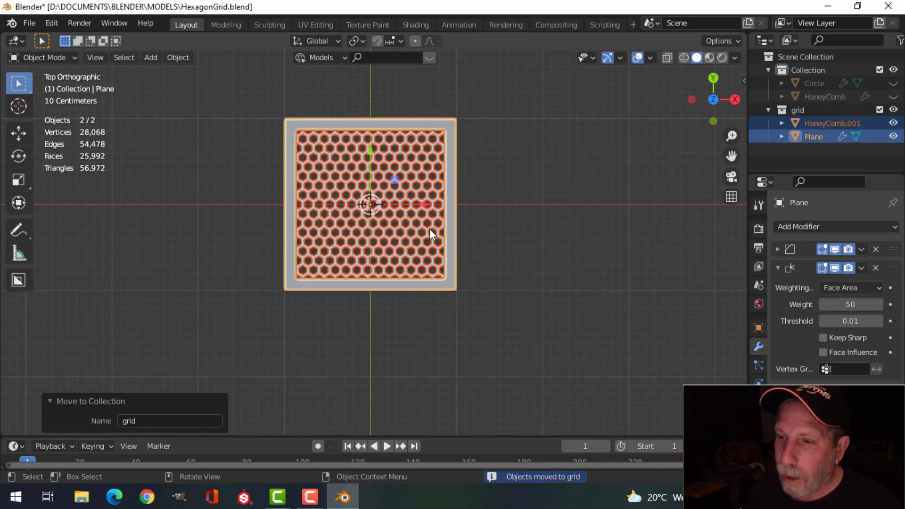
click(187, 59)
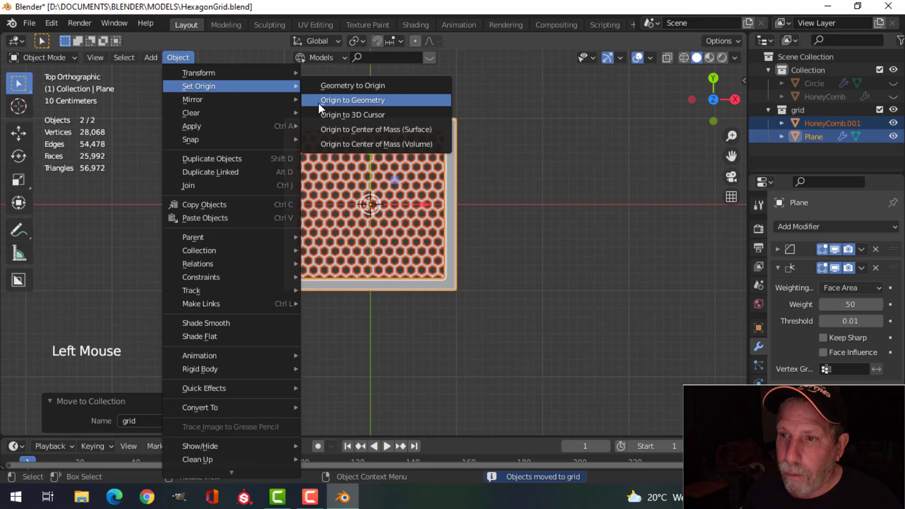
Add a Collection Instance of 'grid' beside the original
scroll(down, 3)
middle_click(480, 215)
key(shift+a)
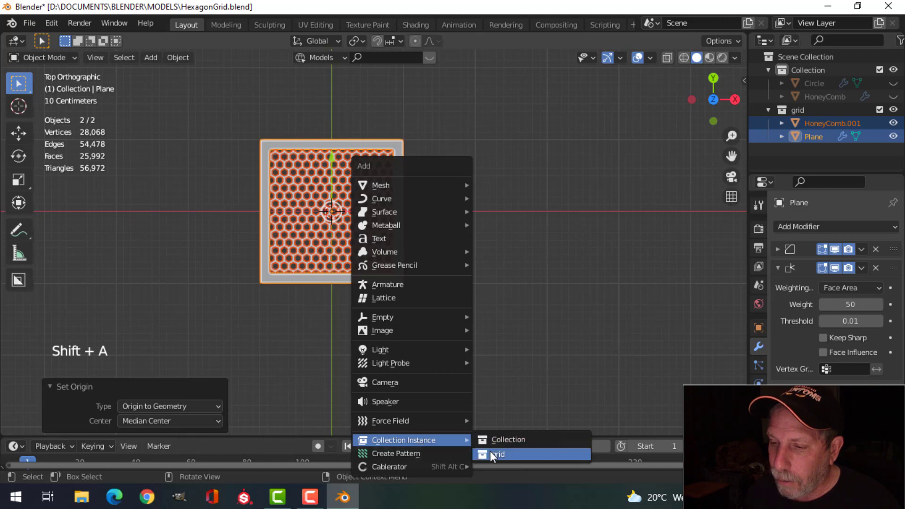
scroll(down, 3)
click(406, 226)
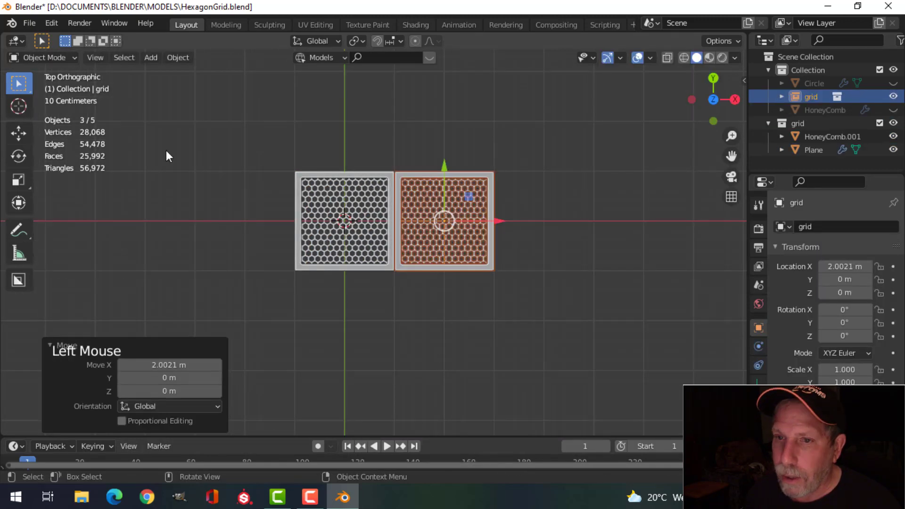
Slide the grid instance along X until it touches the original frame
scroll(up, 3)
middle_click(481, 195)
scroll(up, 3)
click(499, 215)
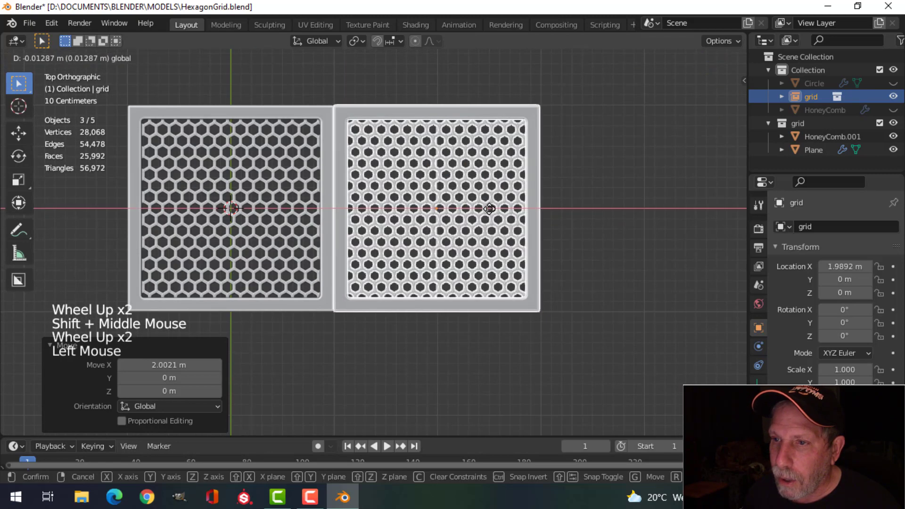
scroll(down, 3)
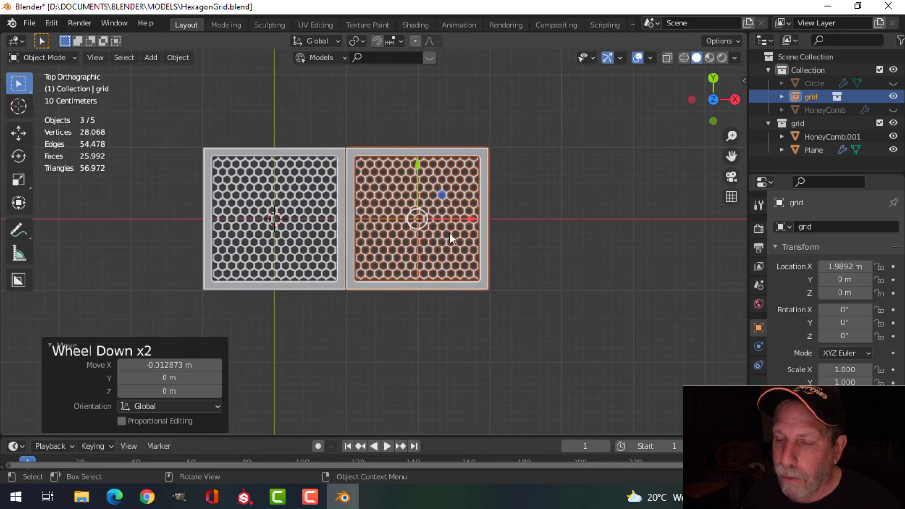
scroll(down, 3)
Duplicate the instance twice, each 2 m further along X, creating grid.001 and grid.002
middle_click(506, 252)
key(shift+d)
click(473, 262)
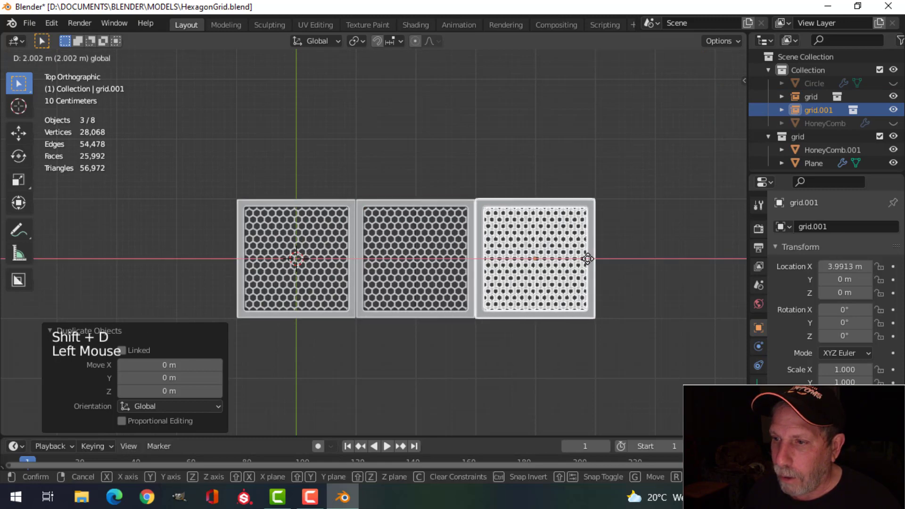
scroll(down, 3)
middle_click(515, 225)
key(shift+d)
click(445, 250)
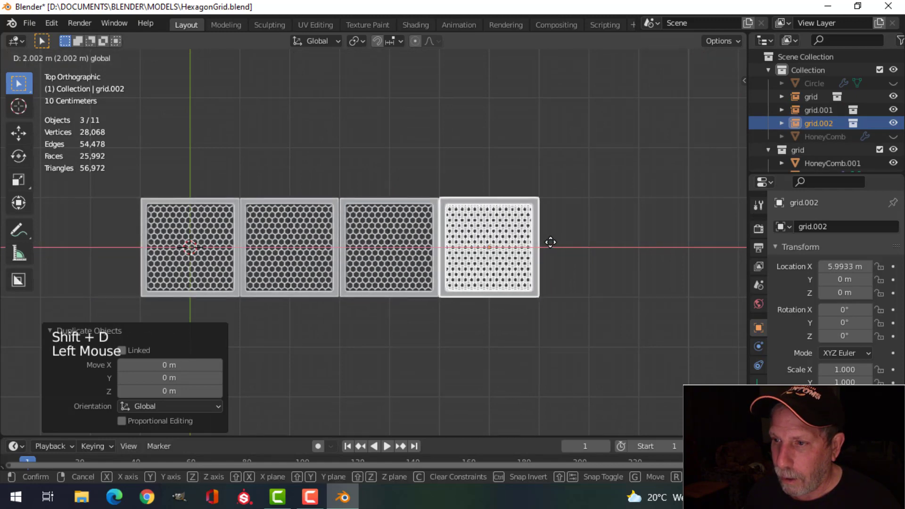
scroll(up, 3)
key(alt+a)
Orbit the view to inspect the row of four frames
scroll(down, 3)
scroll(up, 3)
middle_click(411, 315)
scroll(down, 3)
middle_click(401, 228)
middle_click(477, 231)
middle_click(510, 222)
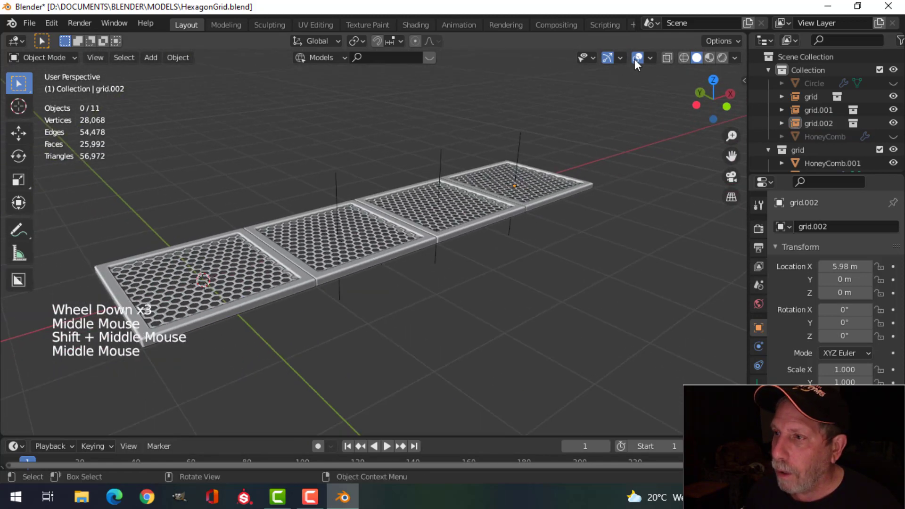
Switch off the viewport overlays and the navigation gizmo
click(655, 63)
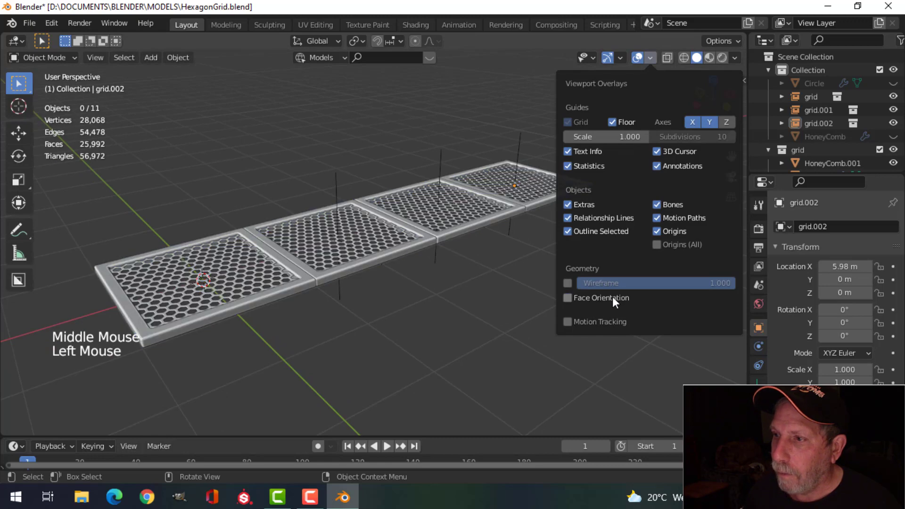
click(641, 60)
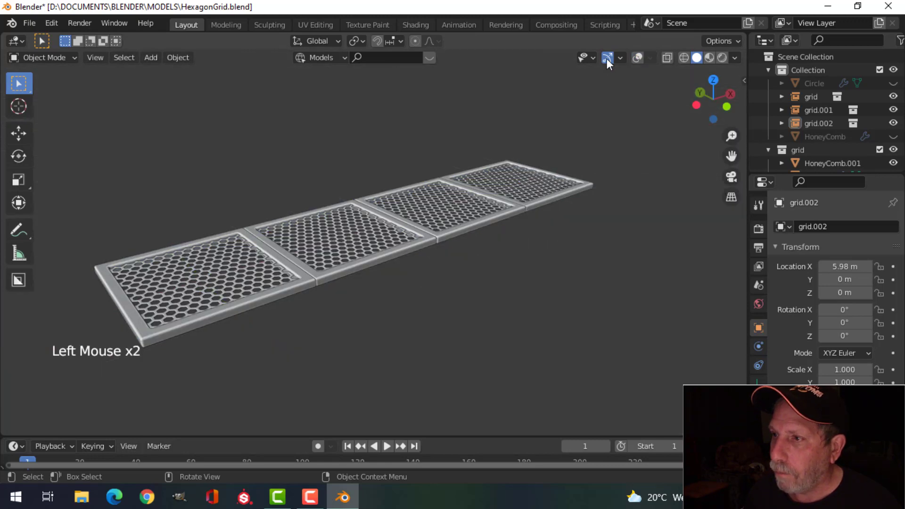
click(610, 63)
Orbit around the clean row of four honeycomb frames to inspect them
middle_click(559, 198)
scroll(up, 3)
scroll(down, 3)
middle_click(576, 205)
scroll(up, 3)
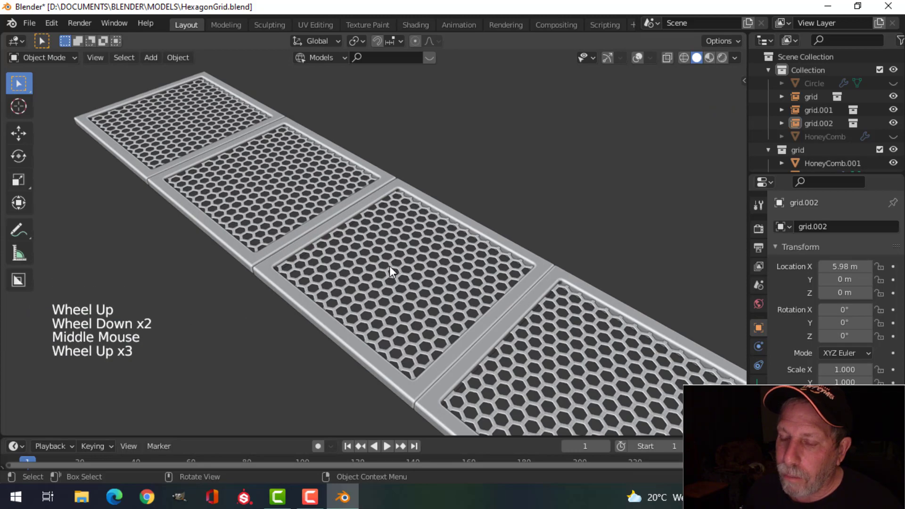
middle_click(360, 269)
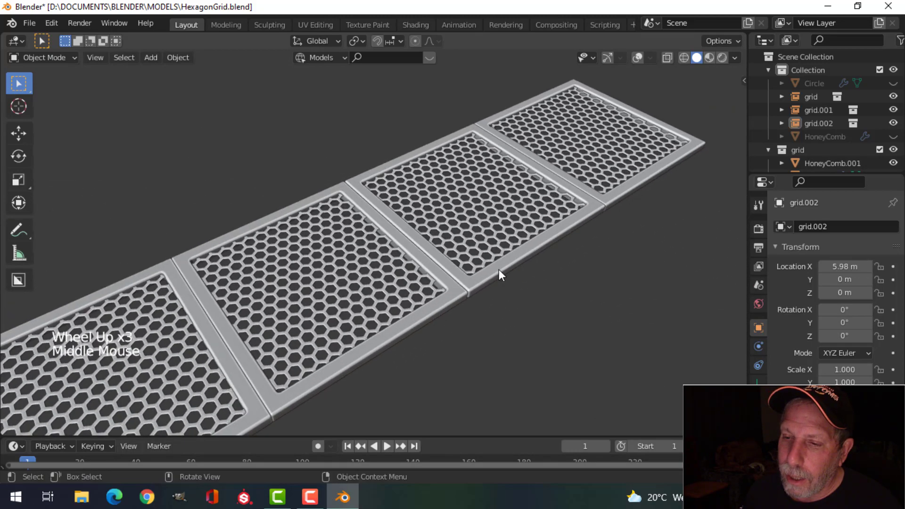
scroll(up, 3)
scroll(down, 3)
middle_click(528, 252)
middle_click(483, 256)
middle_click(486, 256)
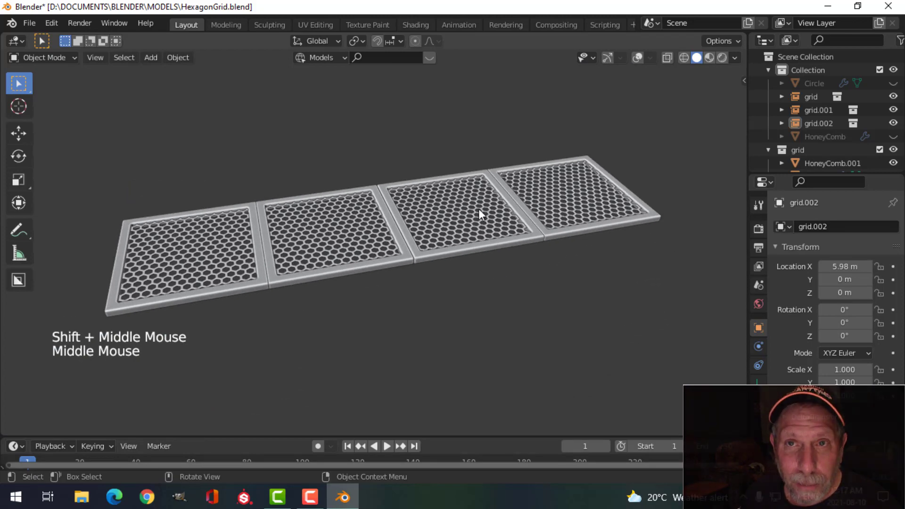